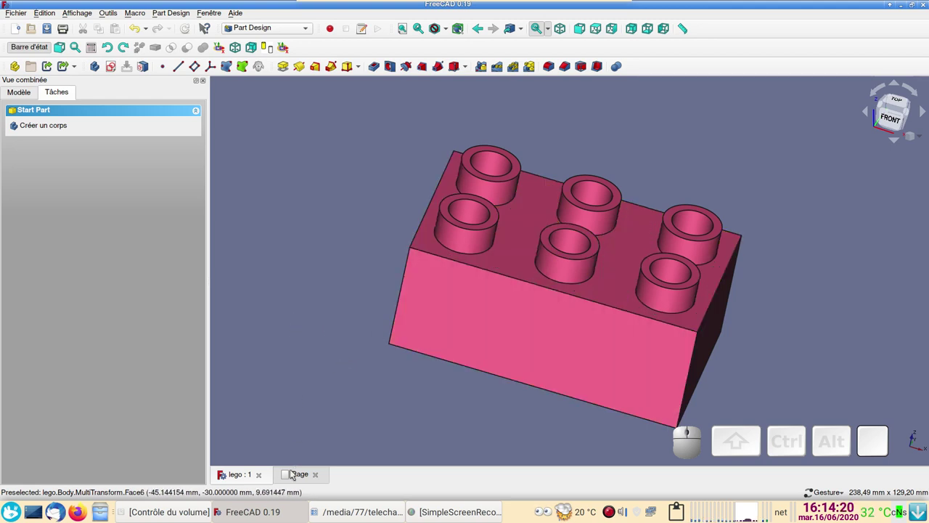
Review the brick's dimensioned drawing page, then start a new empty document
{"action": "left_click", "coordinate": [295, 472]}
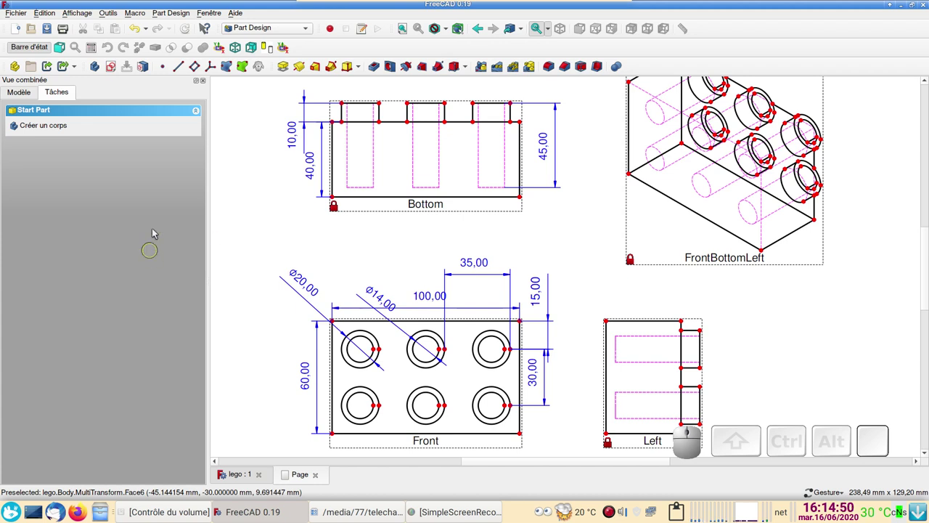
{"action": "left_click", "coordinate": [16, 30]}
Create a body and begin a sketch on the XY_Plane
{"action": "left_click", "coordinate": [63, 127]}
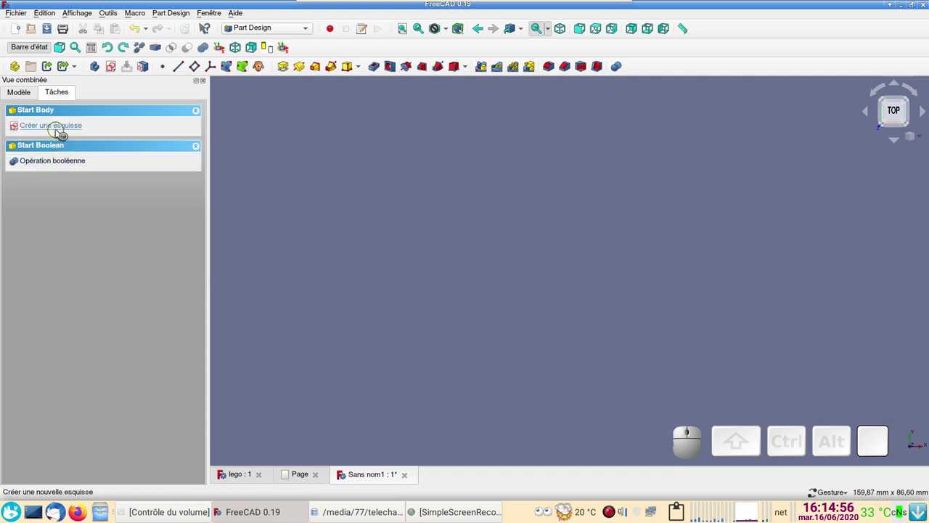
{"action": "left_click", "coordinate": [59, 132]}
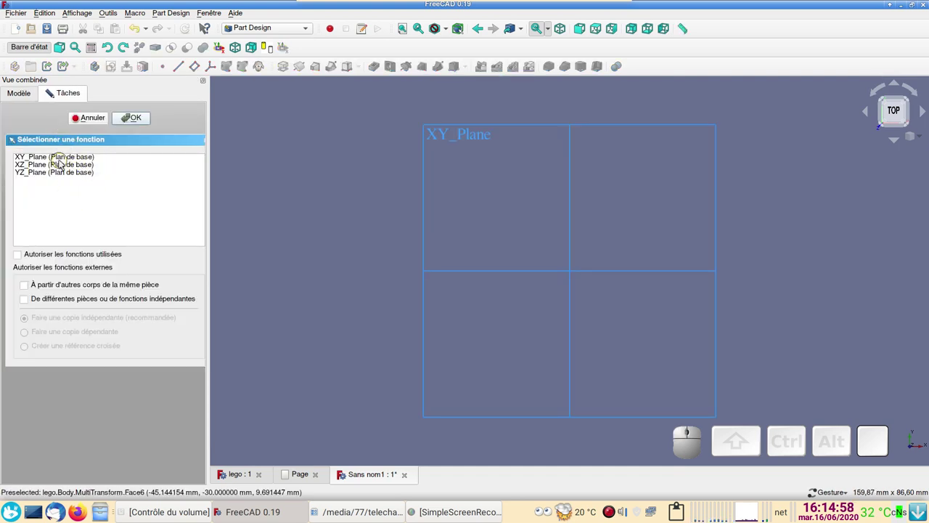
{"action": "left_click", "coordinate": [61, 160]}
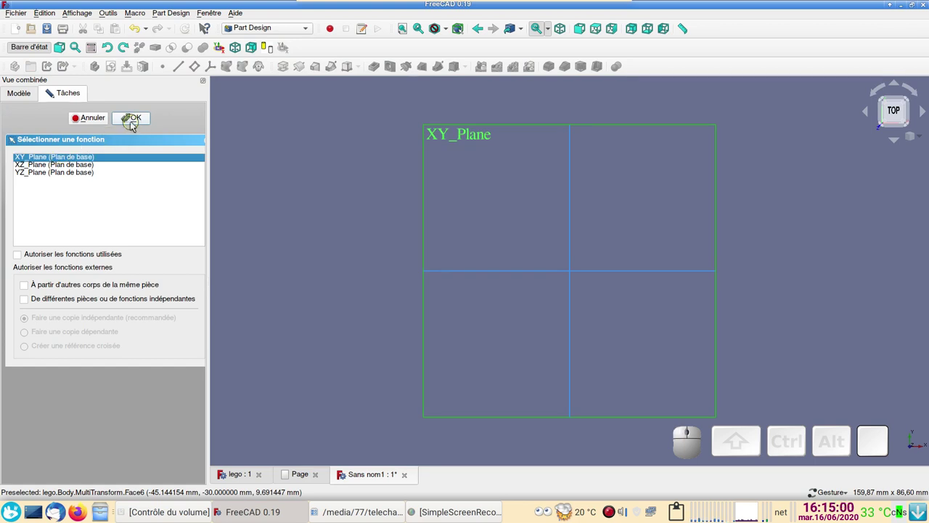
{"action": "left_click", "coordinate": [137, 126]}
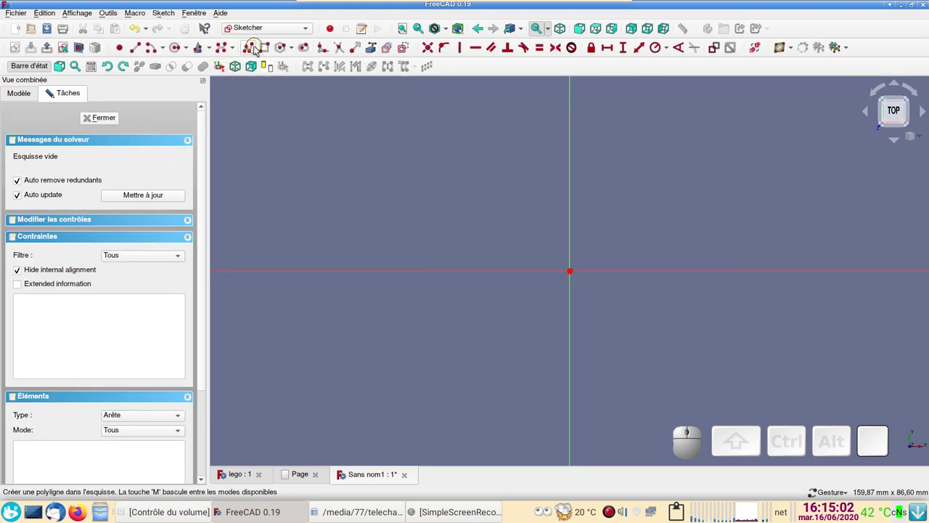
Draw a rectangle and centre it on the origin with a symmetry constraint on opposite corners
{"action": "left_click", "coordinate": [265, 50]}
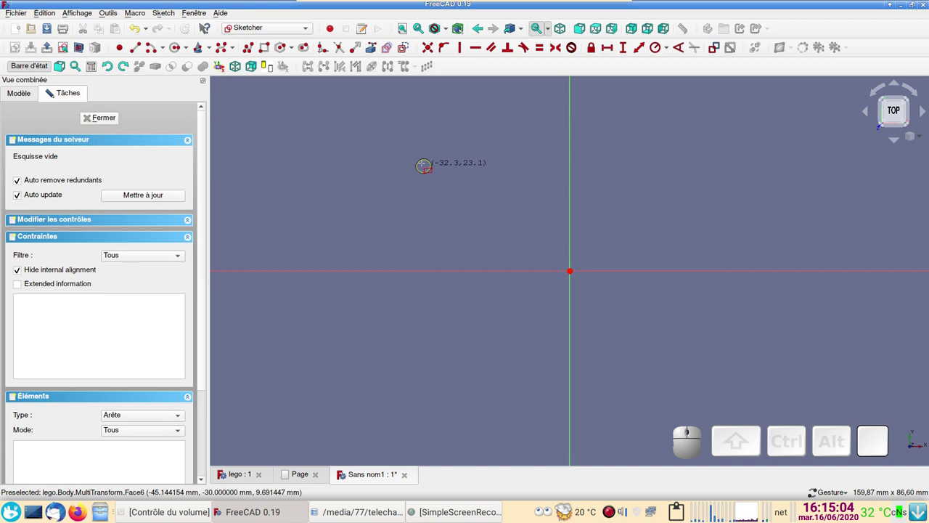
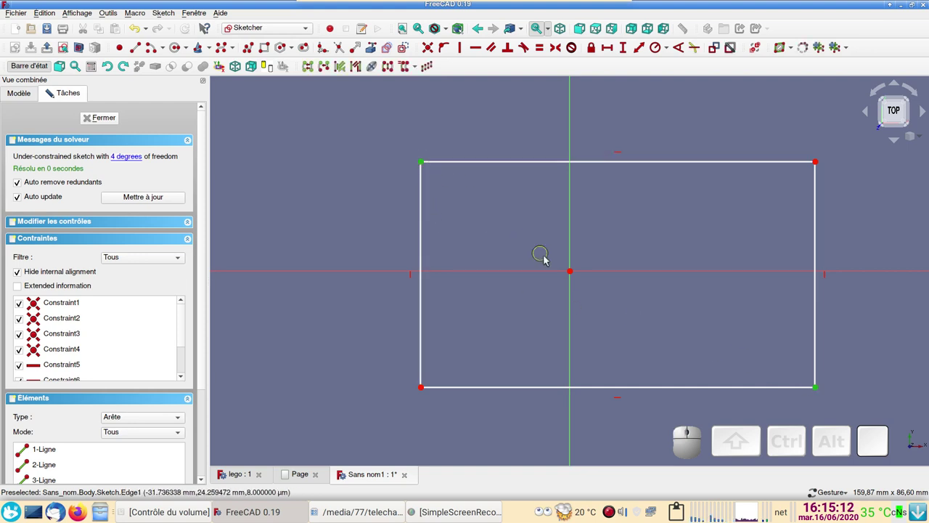
{"action": "left_click", "coordinate": [576, 271]}
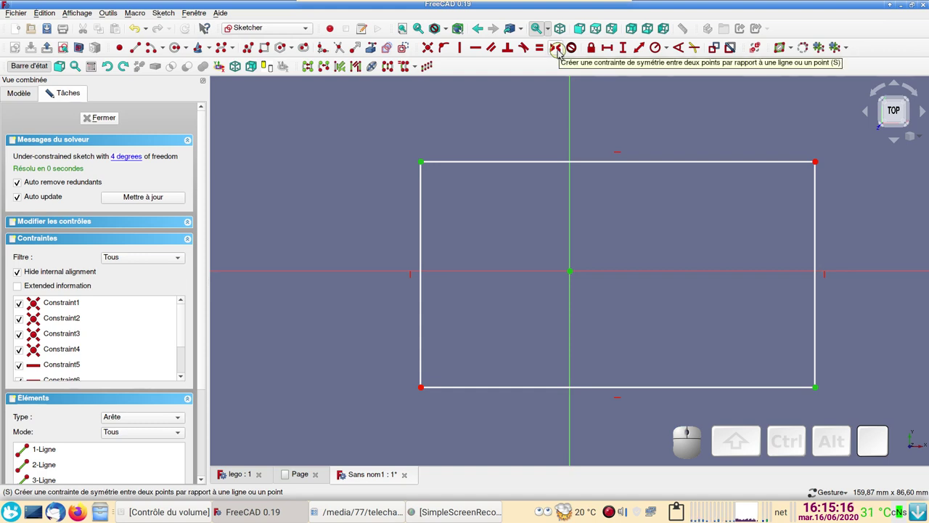
{"action": "left_click", "coordinate": [563, 51]}
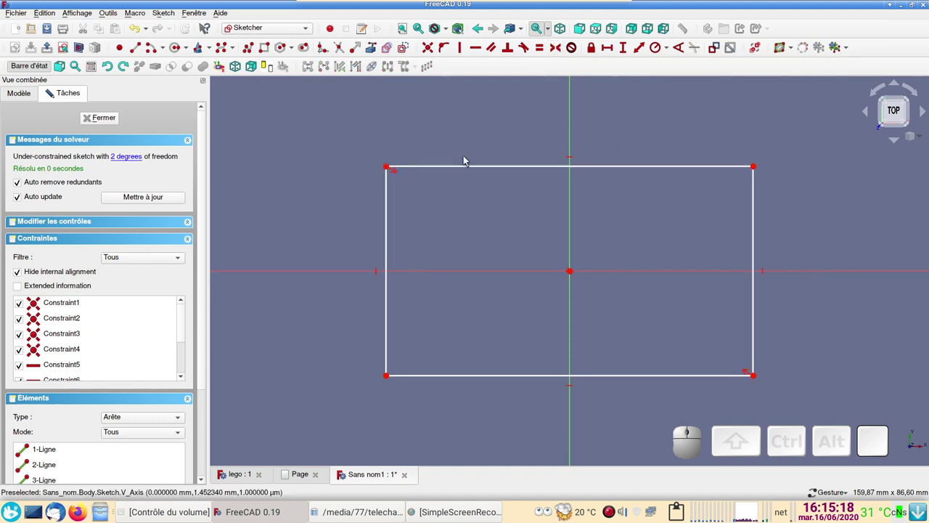
Constrain the rectangle to 100 mm wide and 60 mm tall, checking against the reference drawing
{"action": "left_click", "coordinate": [474, 170]}
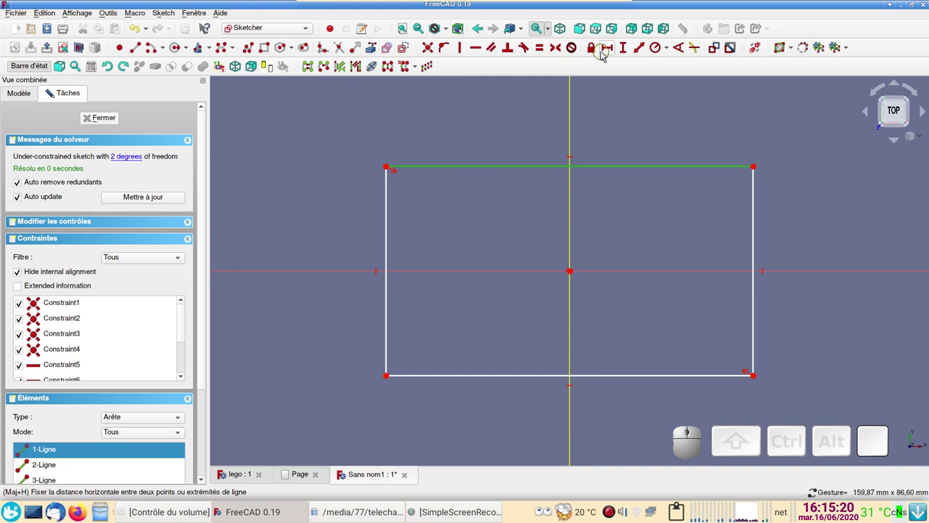
{"action": "left_click", "coordinate": [608, 50]}
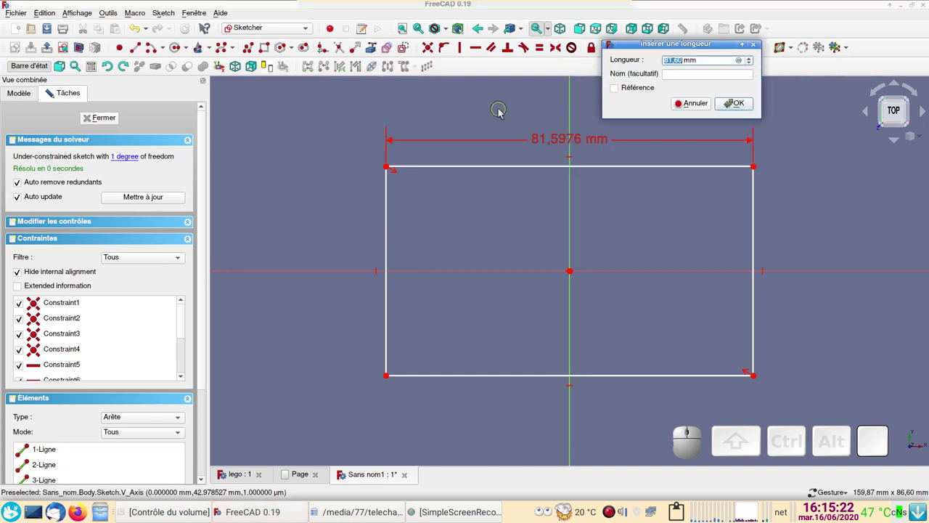
{"action": "key", "text": "KP_1"}
{"action": "key", "text": "KP_0"}
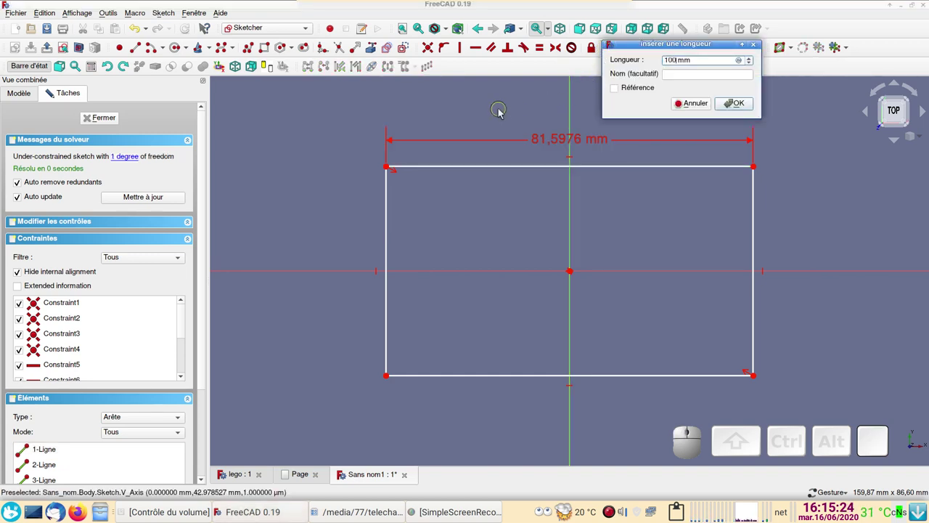
{"action": "key", "text": "Return"}
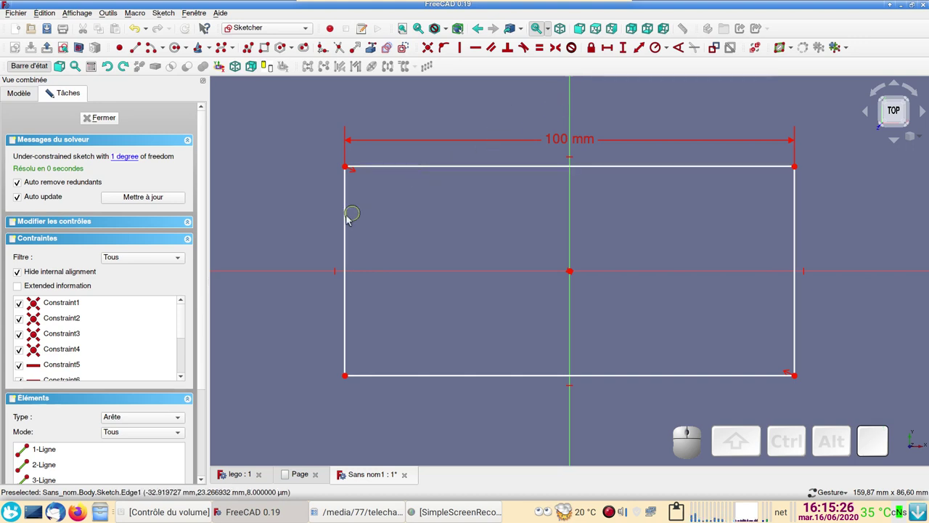
{"action": "left_click", "coordinate": [349, 221]}
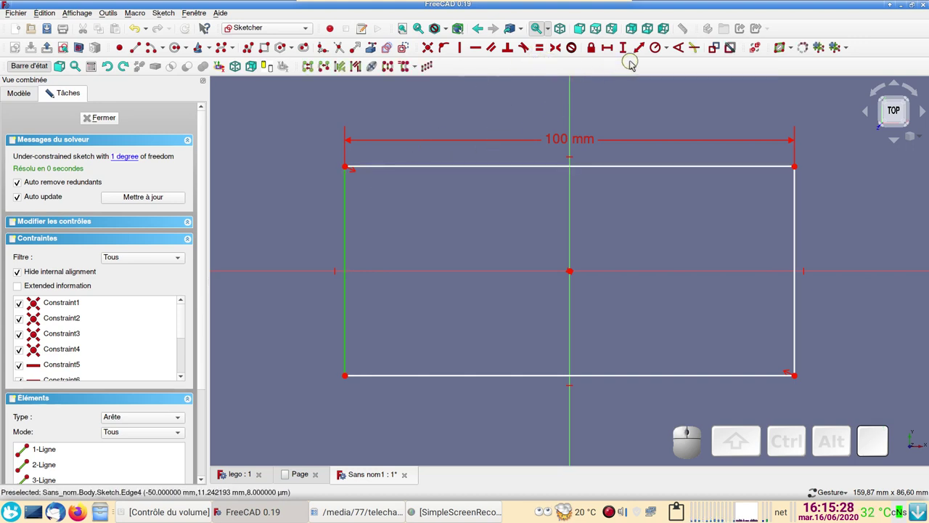
{"action": "left_click", "coordinate": [628, 52]}
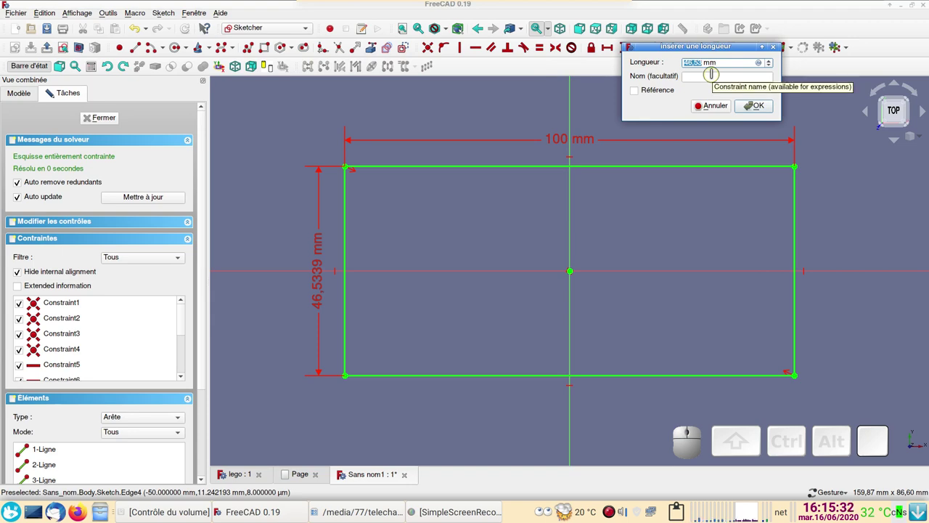
{"action": "key", "text": "KP_6"}
{"action": "key", "text": "KP_0"}
{"action": "key", "text": "Return"}
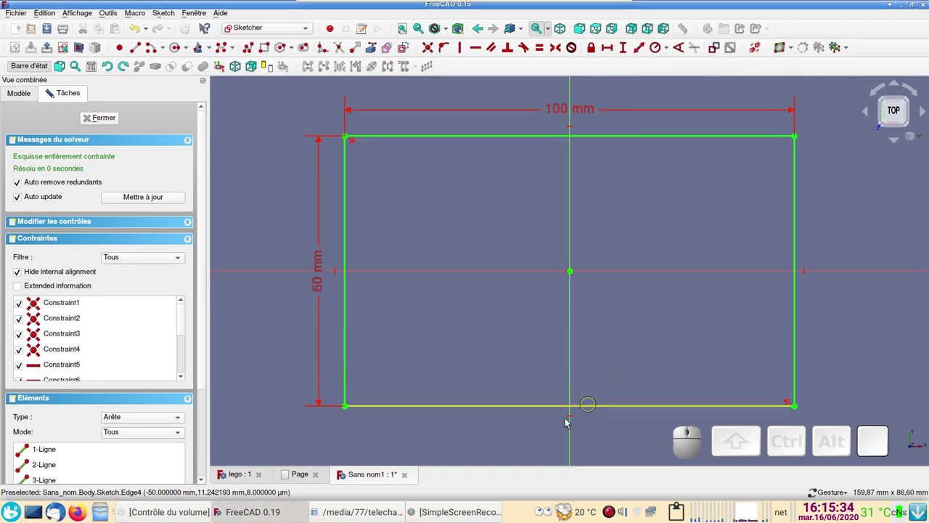
{"action": "left_click", "coordinate": [304, 480]}
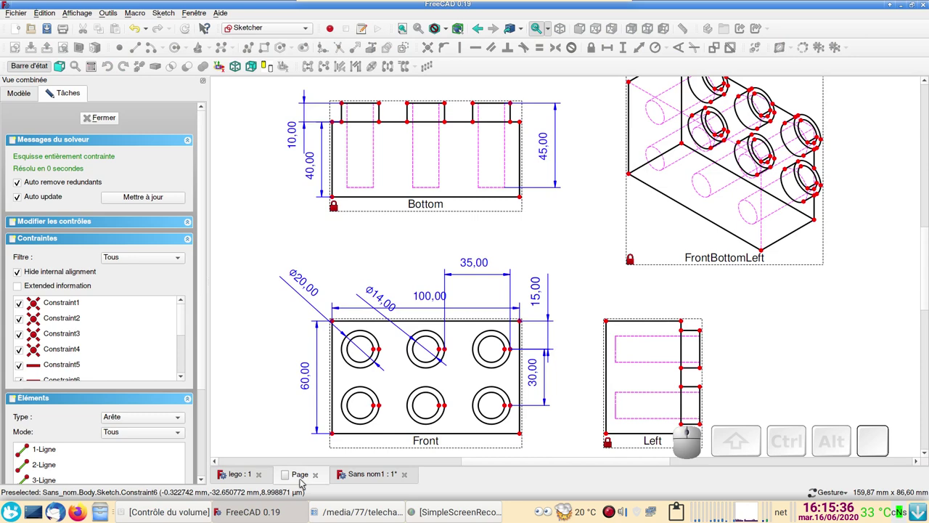
{"action": "left_click", "coordinate": [359, 473]}
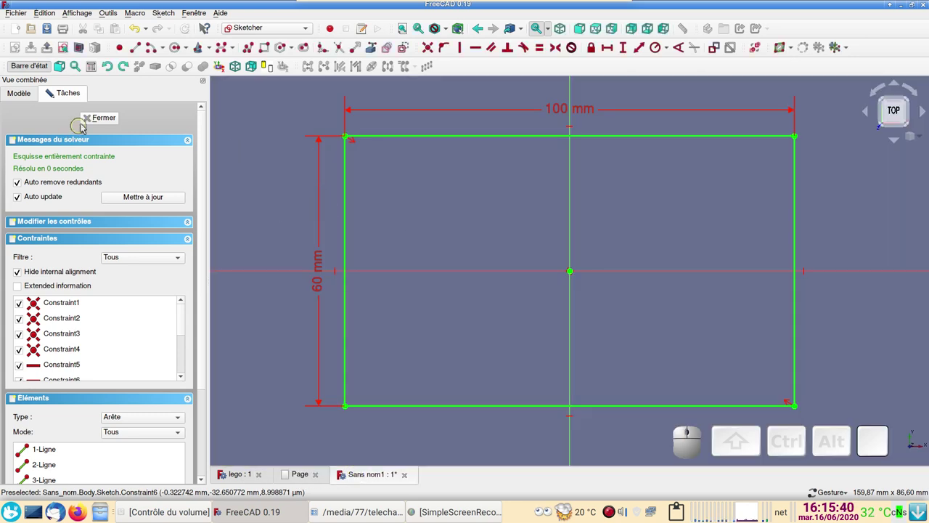
Close the sketch and pad the rectangle 40 mm into a solid block
{"action": "left_click", "coordinate": [93, 123]}
{"action": "left_click_drag", "start_coordinate": [528, 323], "coordinate": [371, 122]}
{"action": "left_click", "coordinate": [290, 71]}
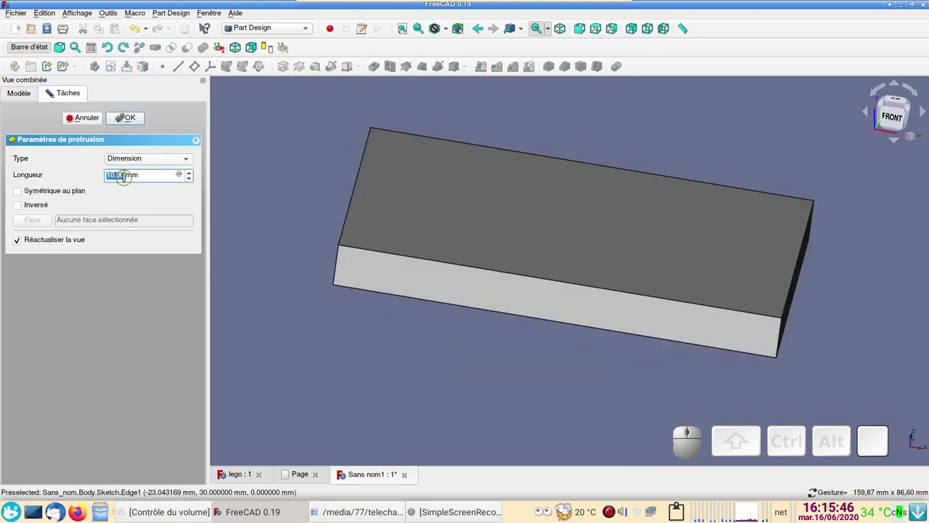
{"action": "key", "text": "KP_4"}
{"action": "key", "text": "KP_0"}
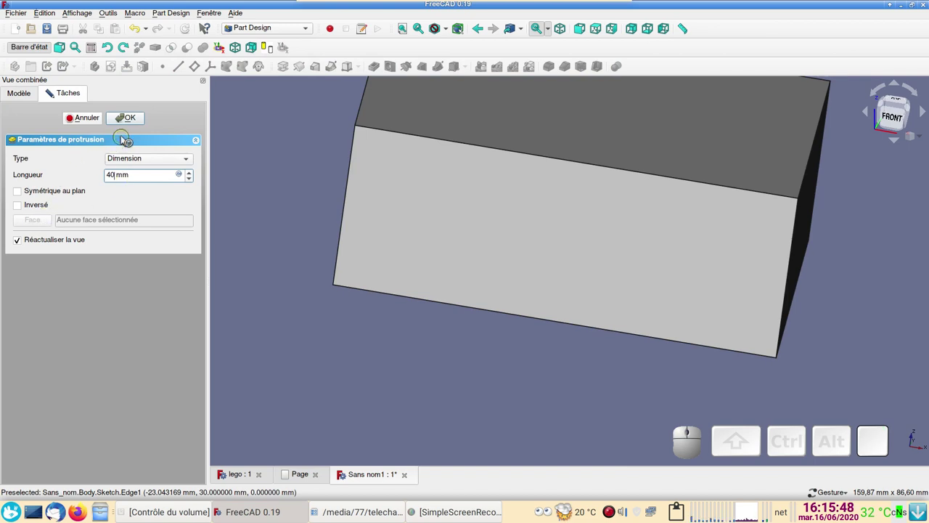
{"action": "left_click", "coordinate": [131, 122]}
Orbit the block and select its top face for the next sketch
{"action": "scroll", "scroll_direction": "down", "scroll_amount": 3}
{"action": "left_click_drag", "start_coordinate": [357, 241], "coordinate": [502, 228]}
{"action": "left_click", "coordinate": [510, 220]}
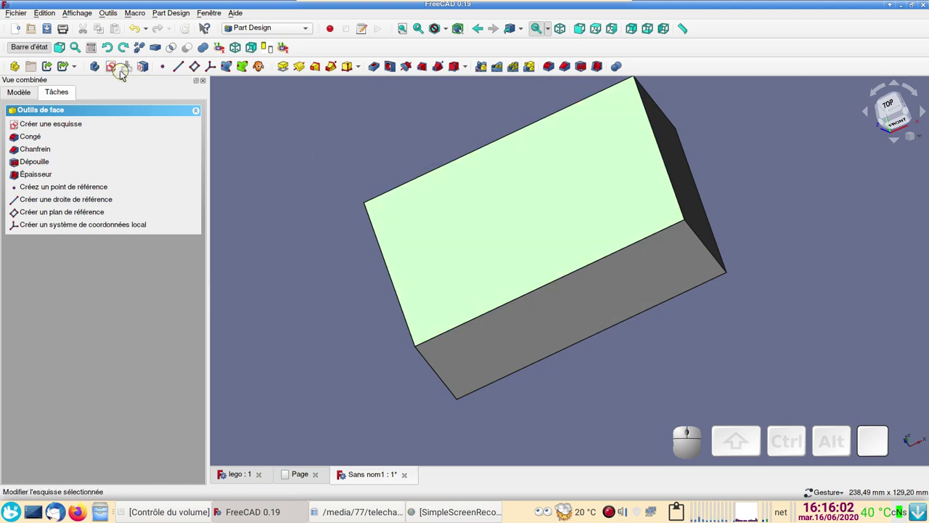
Start a sketch on the top face and draw a rectangle at the top-left corner of the brick outline
{"action": "left_click", "coordinate": [116, 68]}
{"action": "scroll", "scroll_direction": "up", "scroll_amount": 3}
{"action": "right_click", "coordinate": [287, 161]}
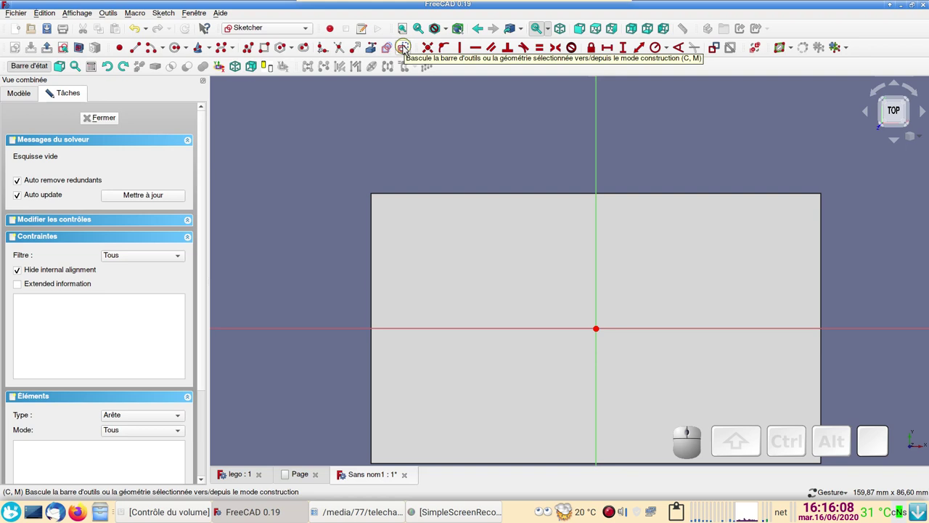
{"action": "left_click", "coordinate": [408, 47]}
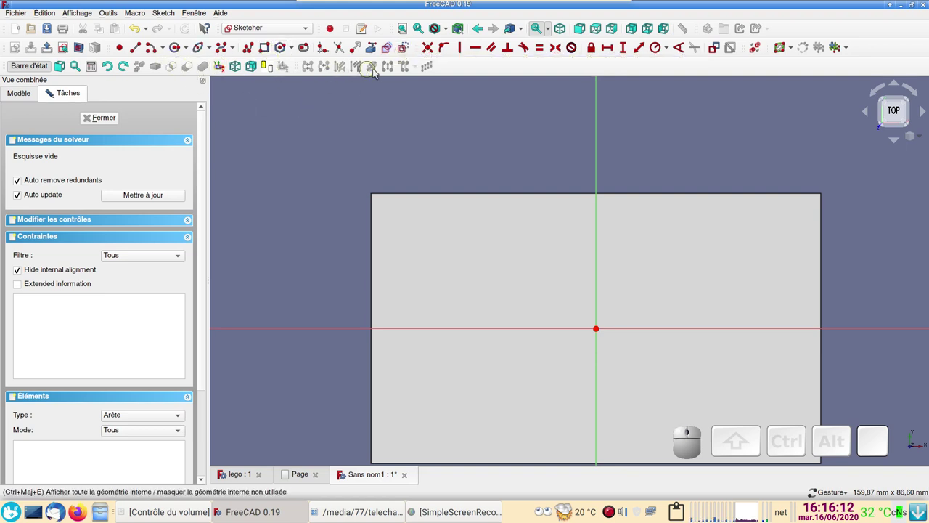
{"action": "left_click", "coordinate": [380, 51]}
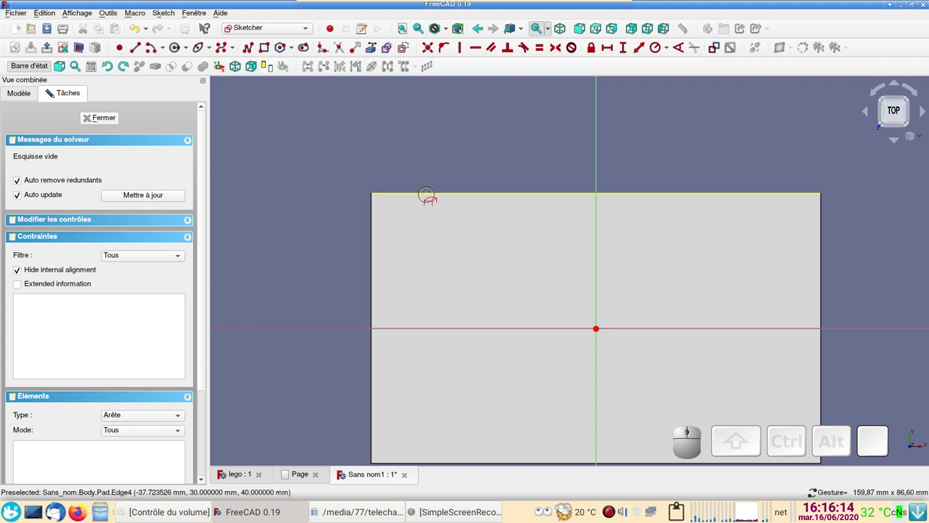
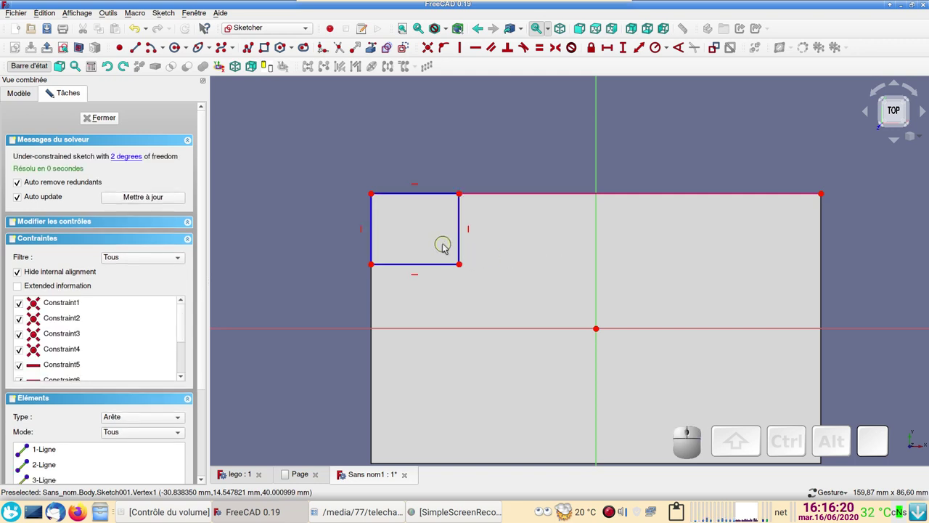
Make the rectangle's sides equal and fix the square's side length at 15 mm
{"action": "left_click", "coordinate": [464, 243]}
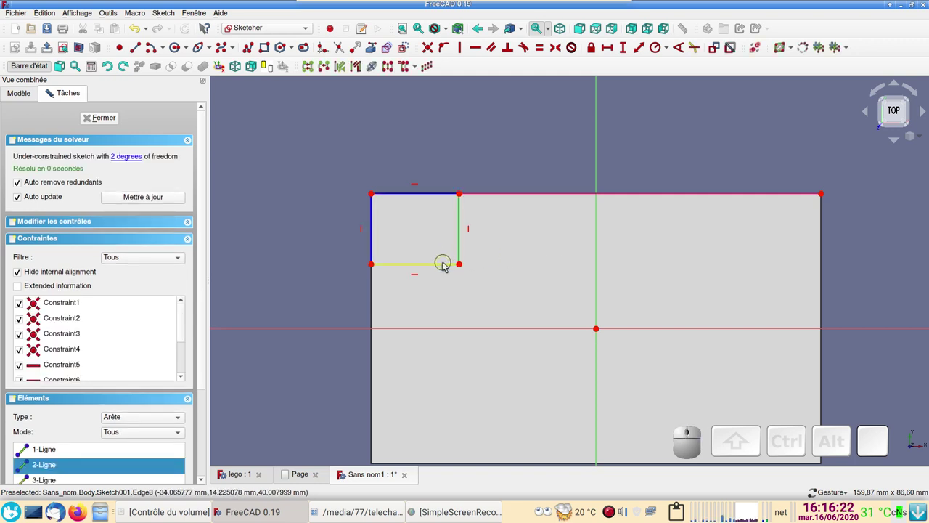
{"action": "left_click", "coordinate": [449, 267]}
{"action": "left_click", "coordinate": [543, 49]}
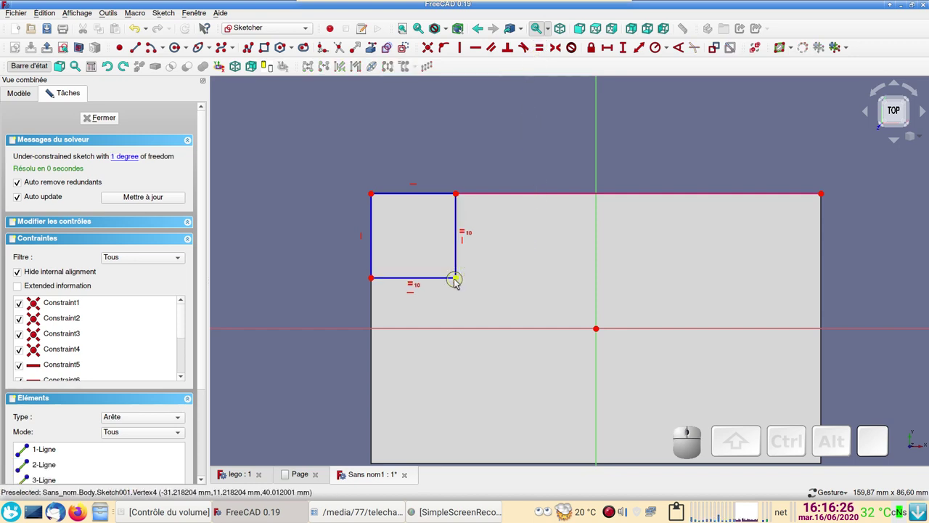
{"action": "left_click_drag", "start_coordinate": [461, 280], "coordinate": [584, 208]}
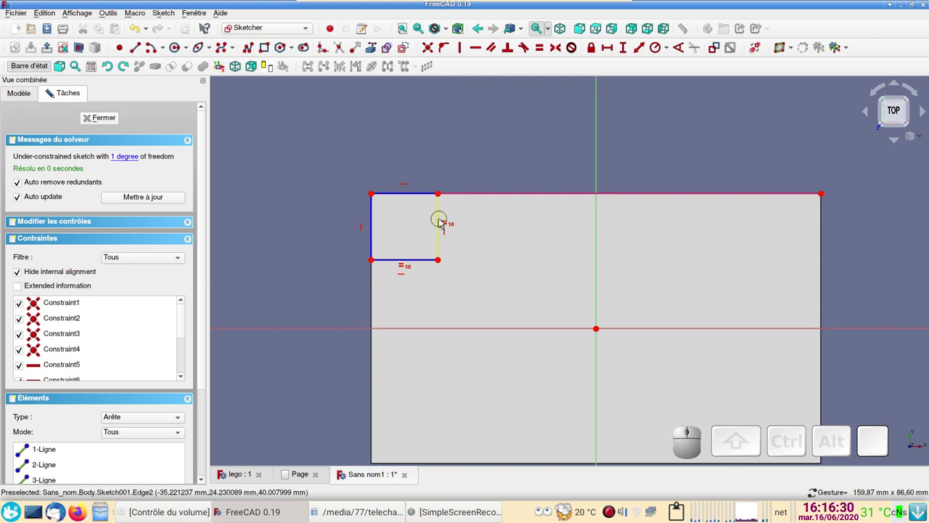
{"action": "left_click", "coordinate": [445, 220]}
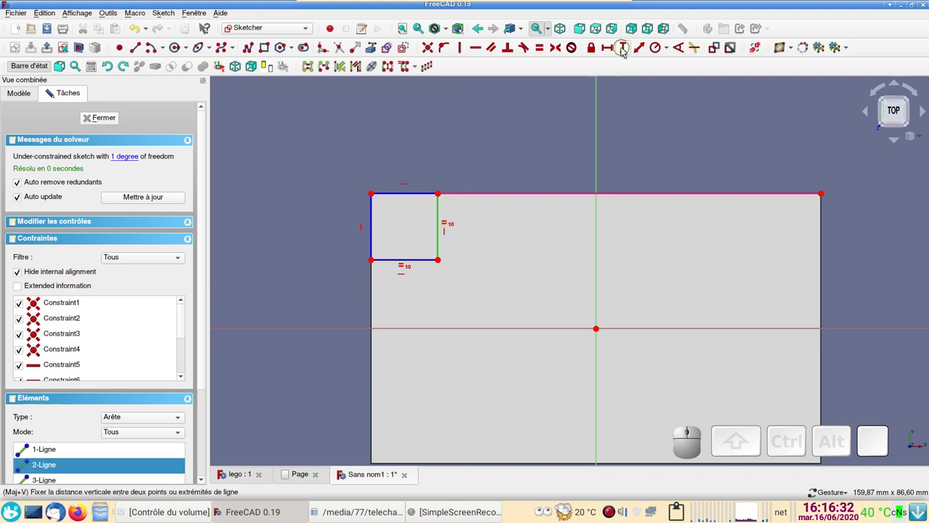
{"action": "left_click", "coordinate": [628, 50]}
{"action": "key", "text": "Return"}
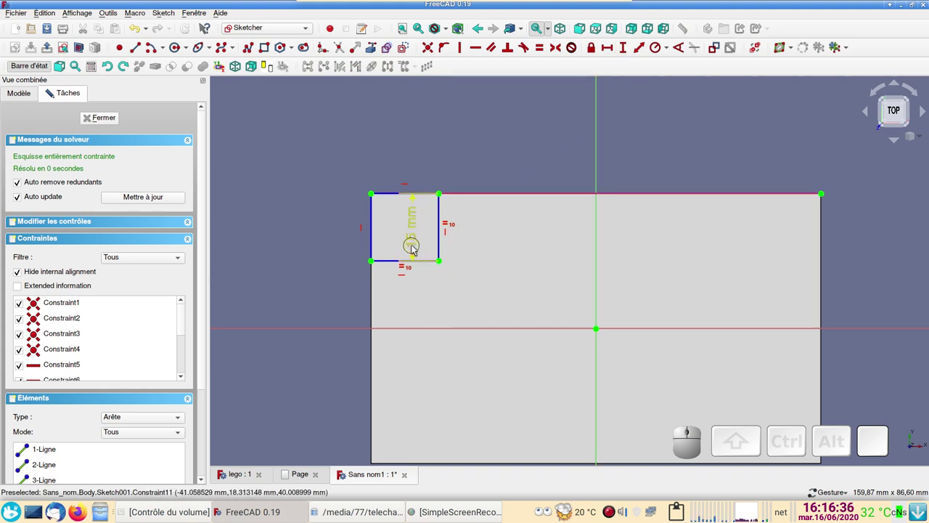
{"action": "left_click_drag", "start_coordinate": [419, 243], "coordinate": [394, 92]}
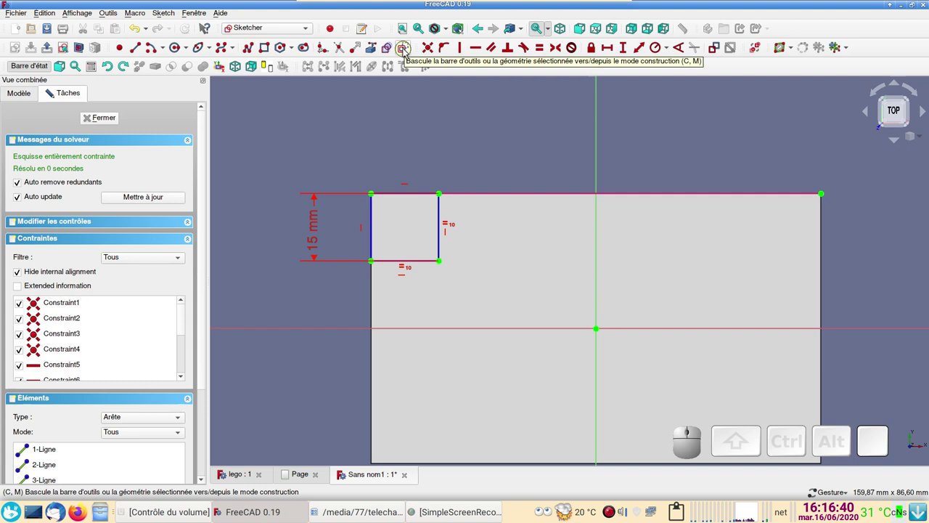
Draw a circle on the square's inner corner and bring up its diameter constraint
{"action": "left_click", "coordinate": [408, 50]}
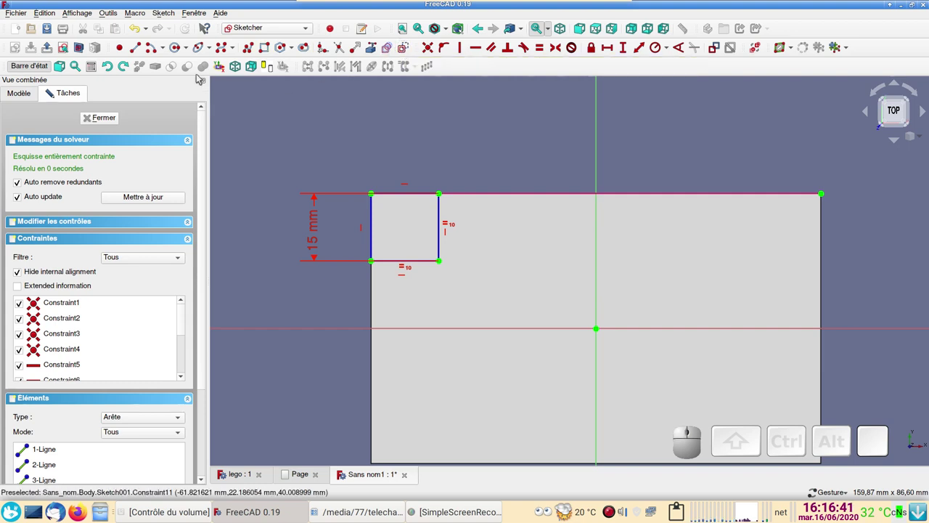
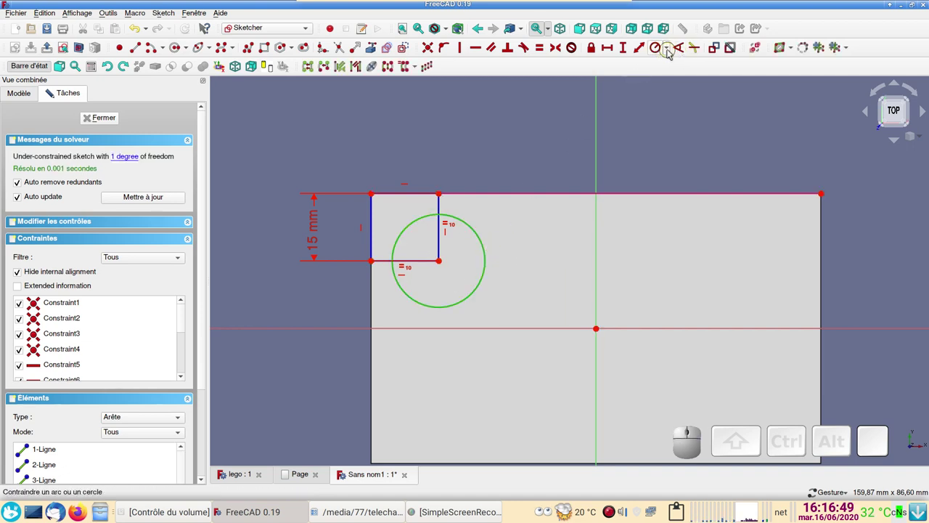
{"action": "left_click", "coordinate": [671, 50]}
{"action": "left_click", "coordinate": [670, 74]}
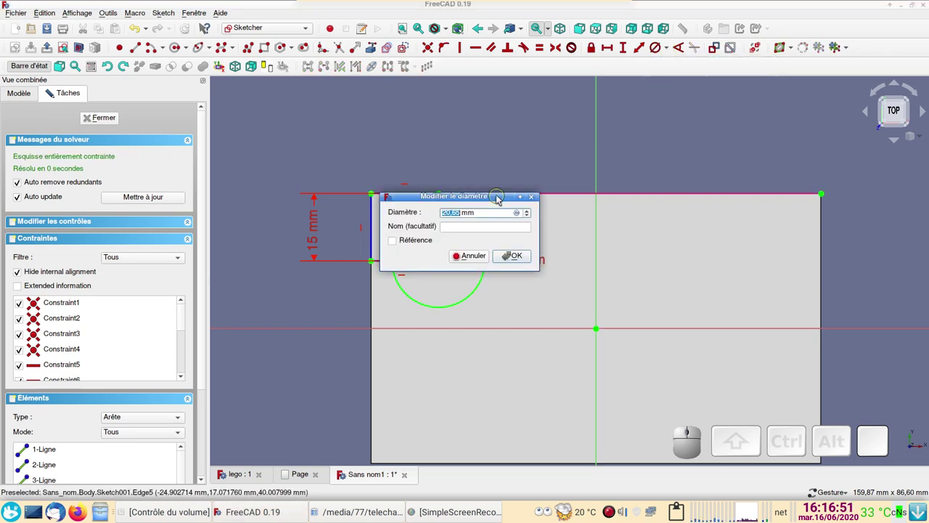
Confirm the 20 mm diameter, close the sketch and pad the circle into the first stud
{"action": "key", "text": "Return"}
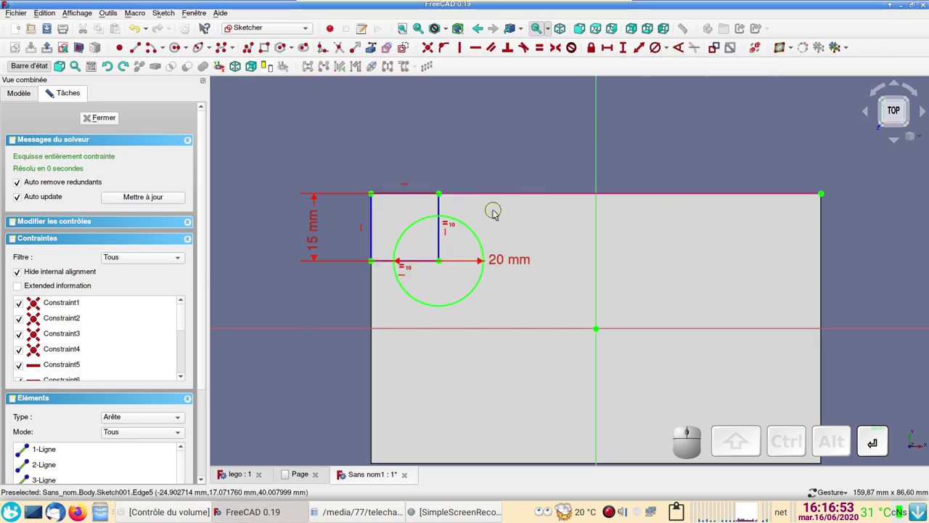
{"action": "left_click", "coordinate": [108, 122]}
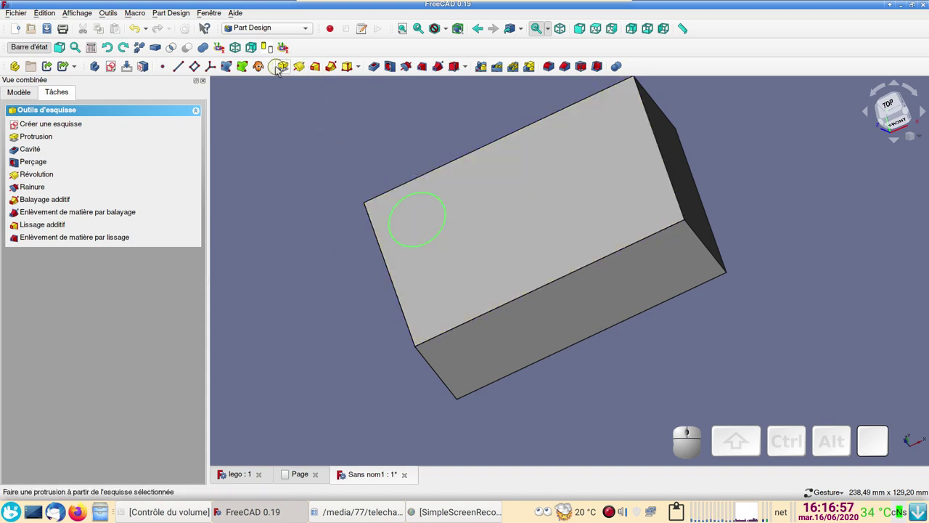
{"action": "left_click", "coordinate": [291, 70]}
{"action": "left_click_drag", "start_coordinate": [434, 328], "coordinate": [157, 155]}
{"action": "left_click", "coordinate": [131, 124]}
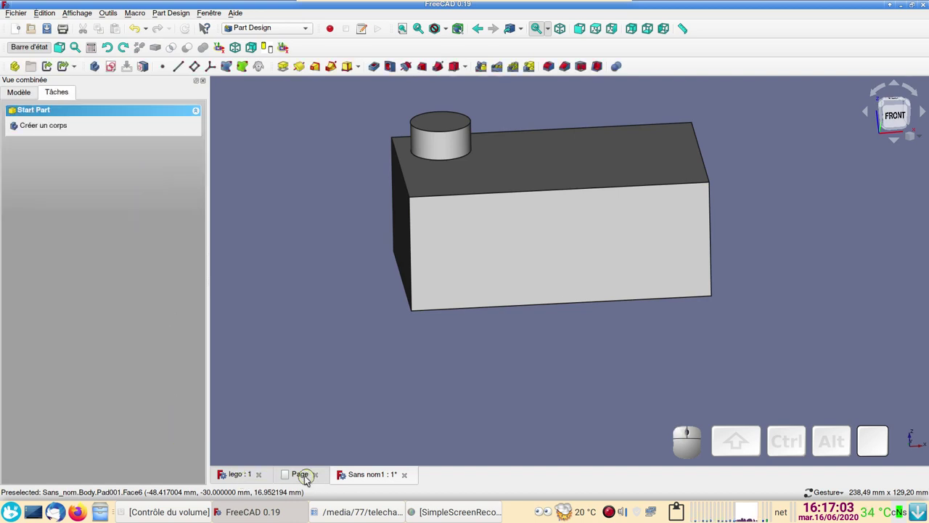
Check the reference drawing page and return to the 3D model
{"action": "left_click", "coordinate": [310, 477]}
{"action": "left_click", "coordinate": [310, 477]}
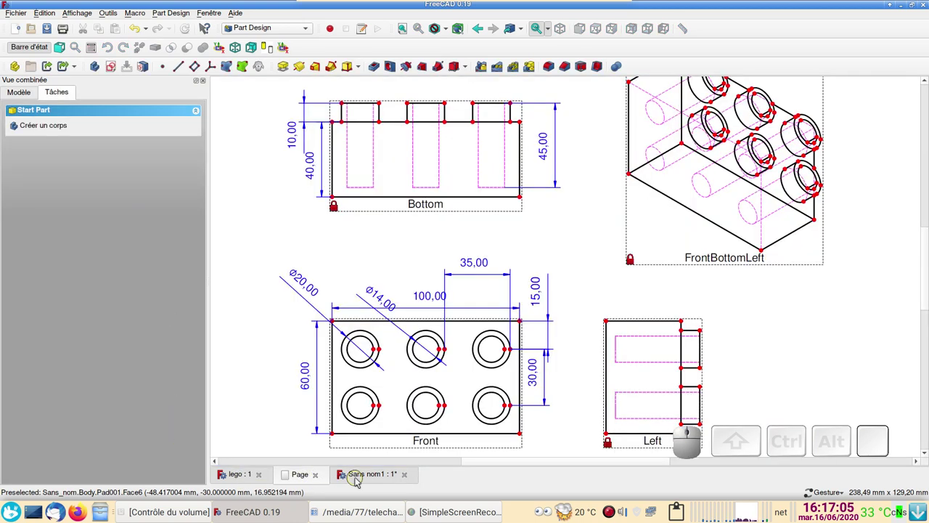
{"action": "left_click", "coordinate": [360, 479]}
{"action": "left_click", "coordinate": [551, 258]}
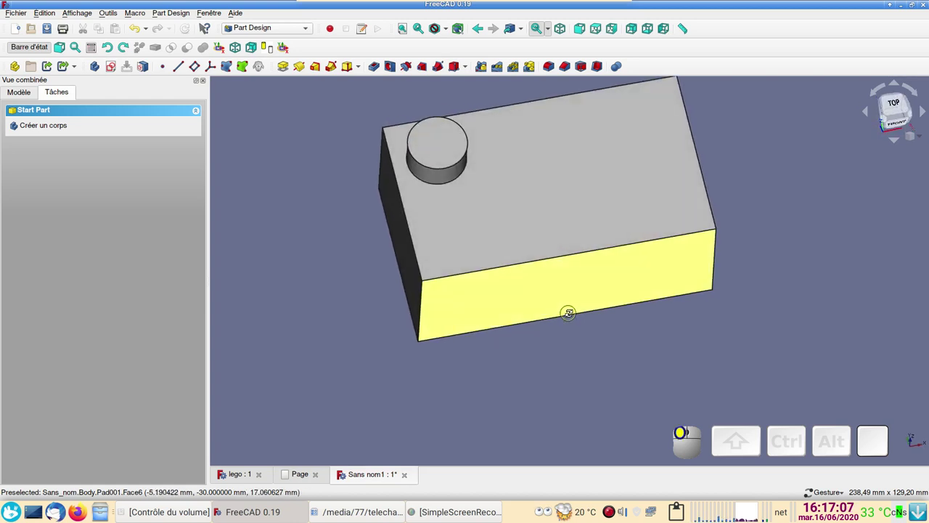
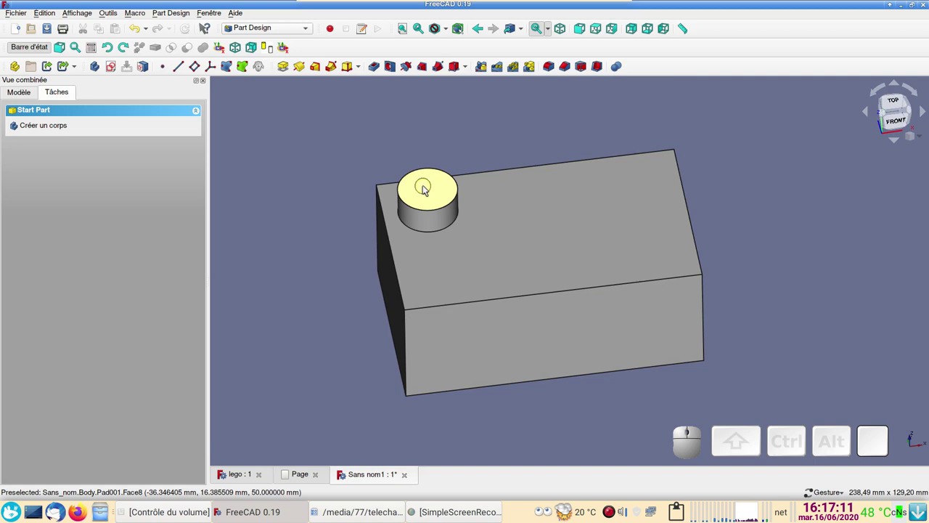
Sketch on the stud's top face, reference the stud edge as external geometry and draw a concentric circle
{"action": "left_click", "coordinate": [446, 188]}
{"action": "left_click", "coordinate": [116, 67]}
{"action": "scroll", "scroll_direction": "up", "scroll_amount": 3}
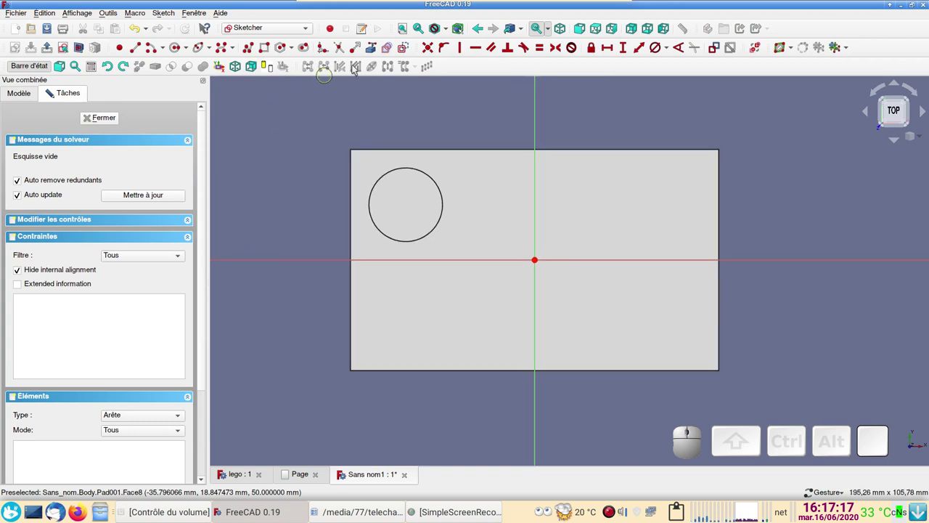
{"action": "left_click", "coordinate": [375, 51]}
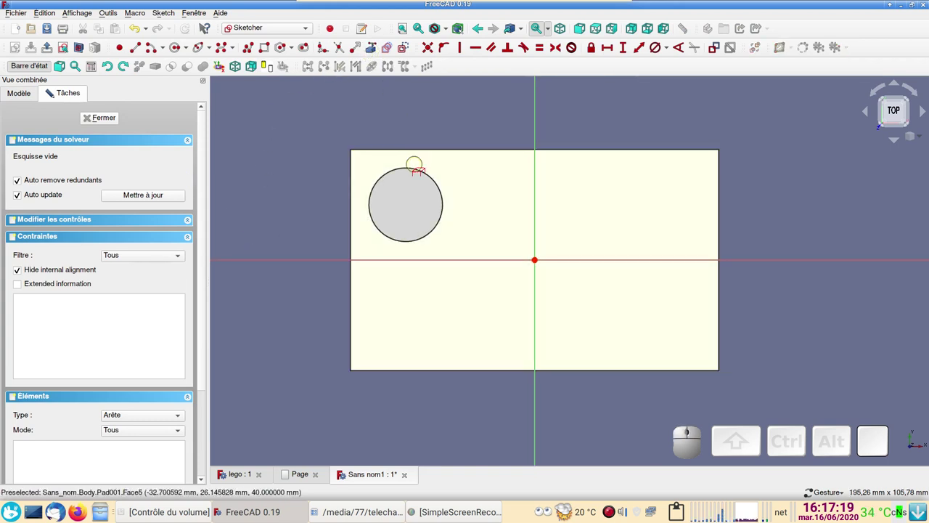
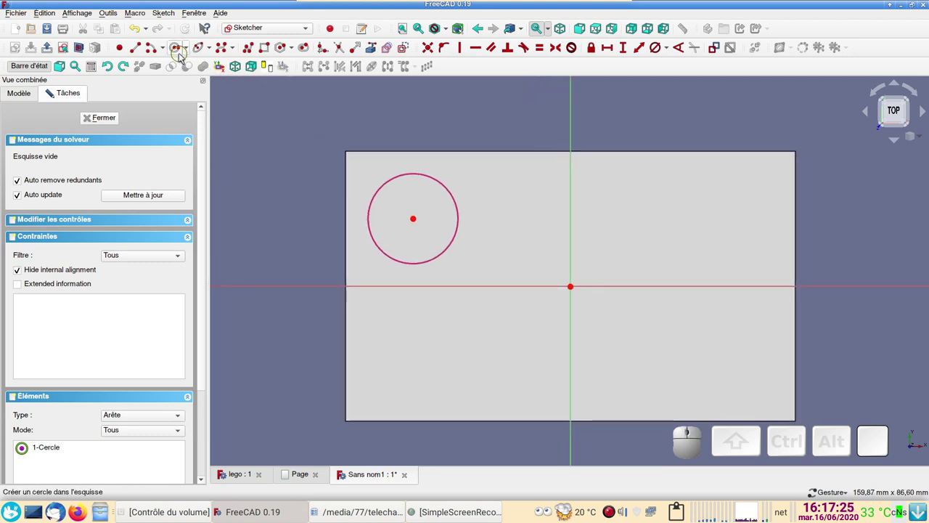
{"action": "left_click", "coordinate": [178, 47]}
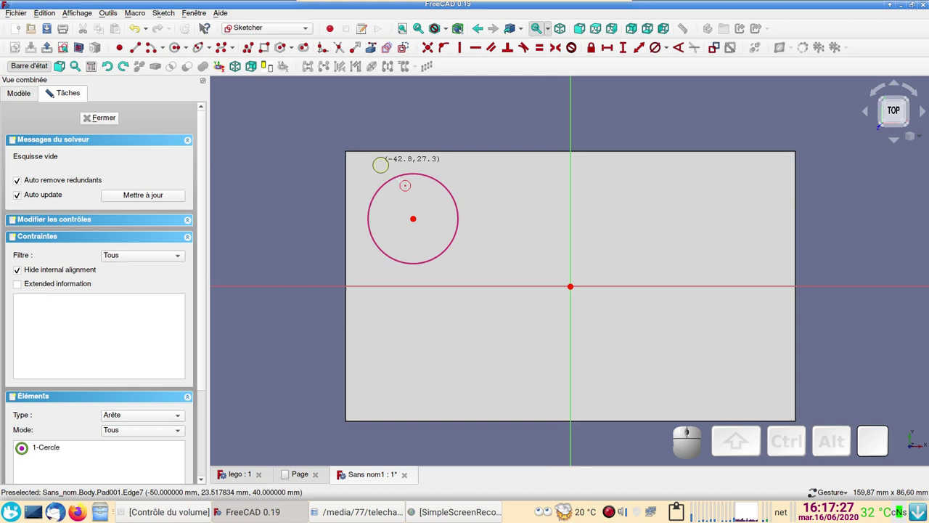
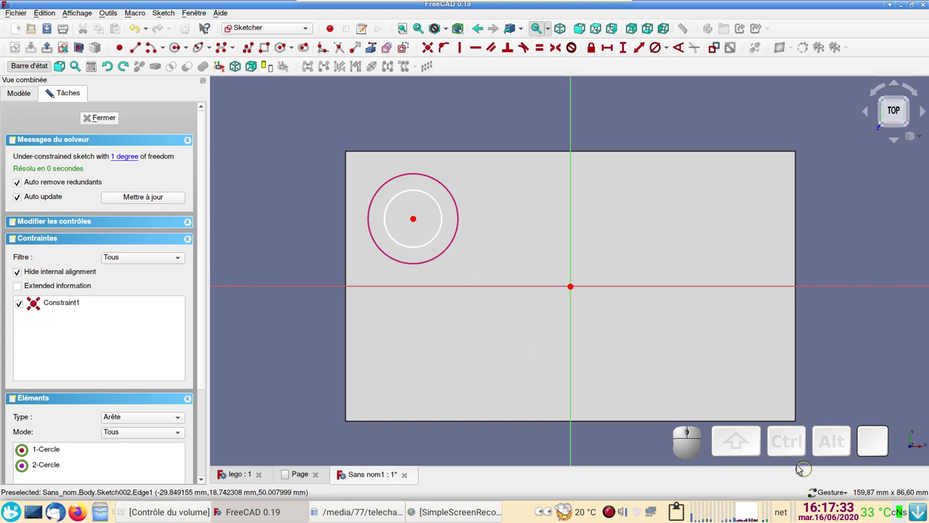
{"action": "left_click_drag", "start_coordinate": [845, 323], "coordinate": [853, 319]}
{"action": "left_click_drag", "start_coordinate": [853, 318], "coordinate": [752, 311]}
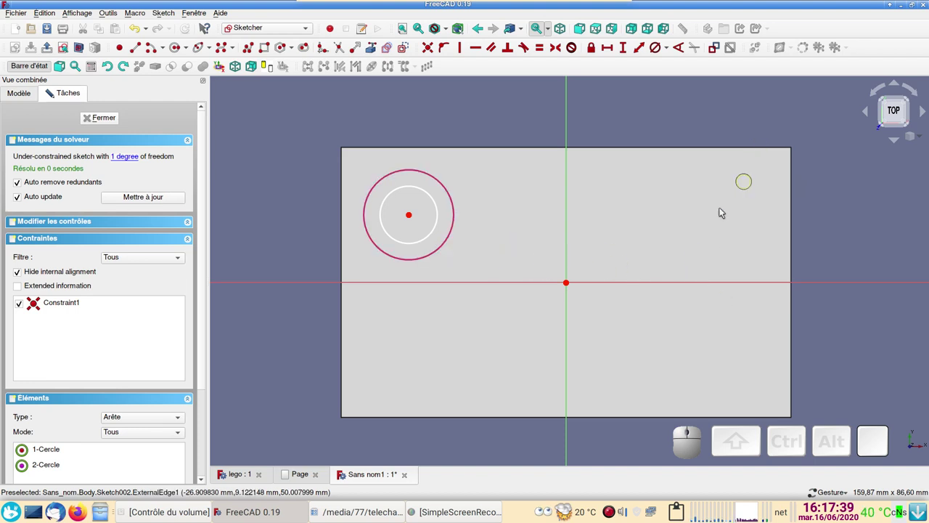
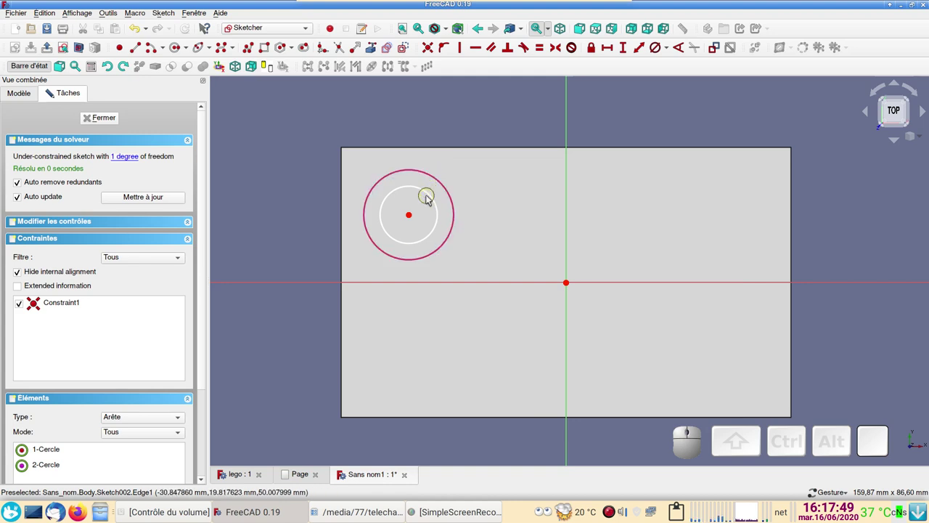
Constrain the inner circle to 14 mm diameter and close the sketch
{"action": "left_click", "coordinate": [433, 192]}
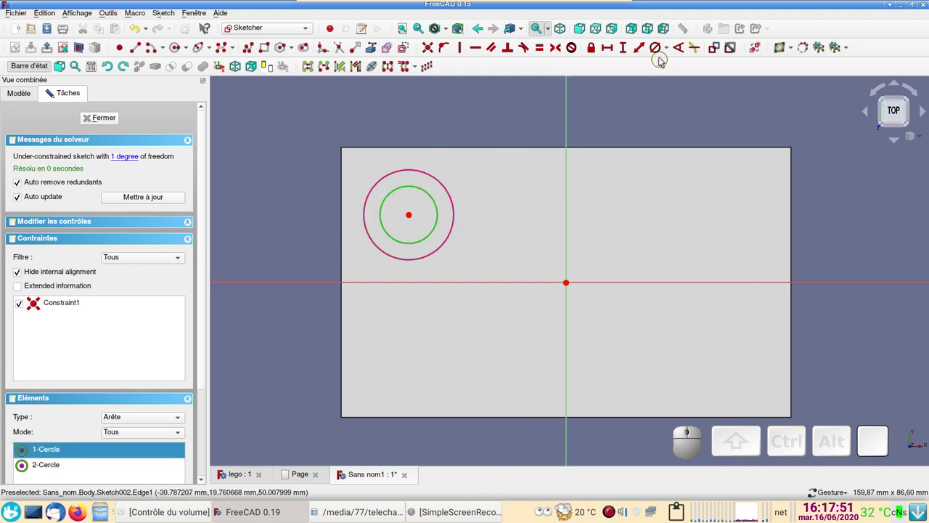
{"action": "left_click", "coordinate": [658, 49]}
{"action": "key", "text": "1"}
{"action": "key", "text": "4"}
{"action": "key", "text": "Return"}
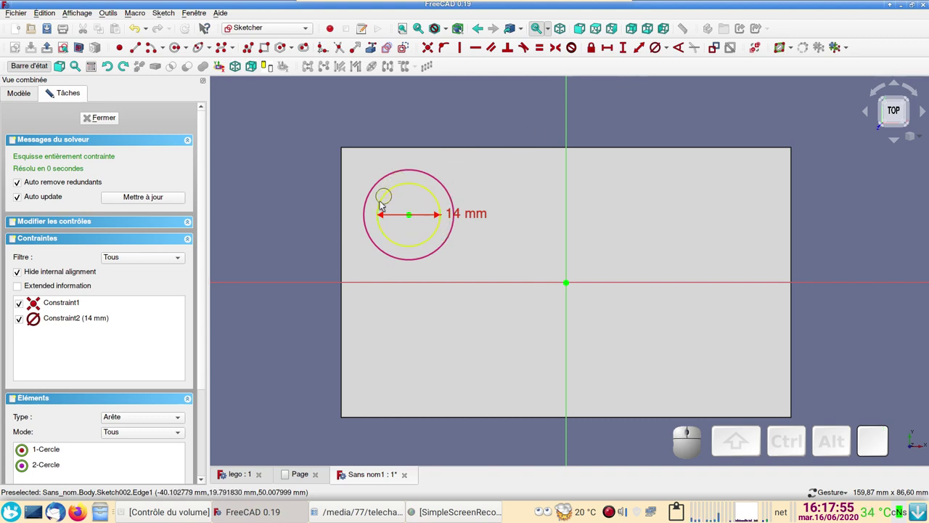
{"action": "left_click", "coordinate": [107, 118]}
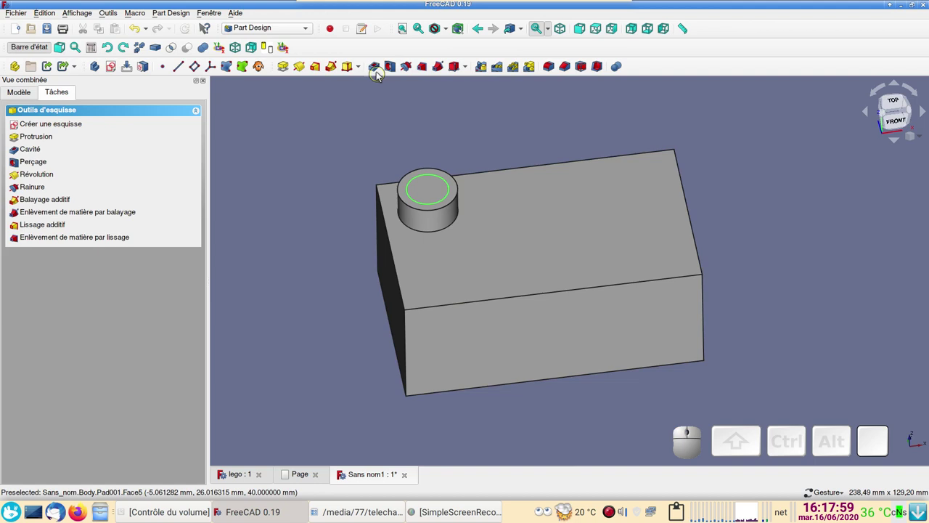
Cut the 14 mm circle as a pocket, hollowing the stud into a tube
{"action": "left_click", "coordinate": [378, 68]}
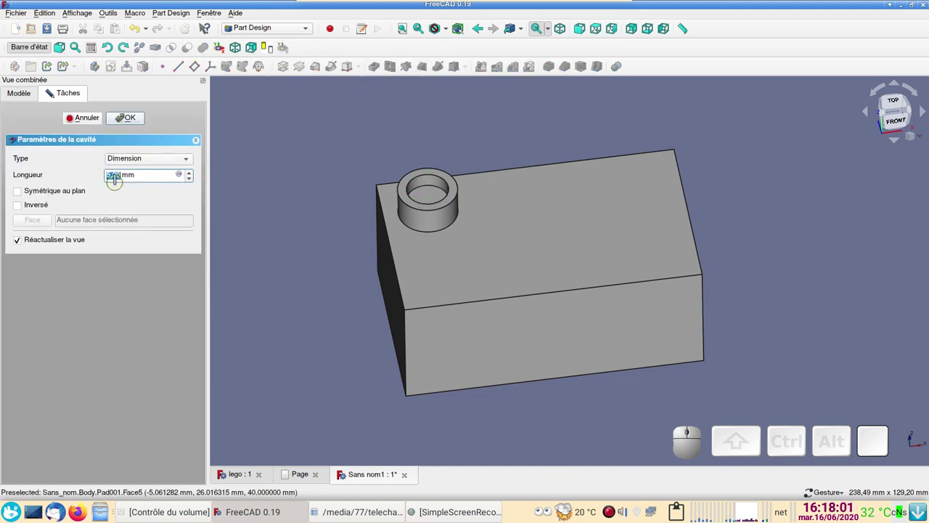
{"action": "key", "text": "Return"}
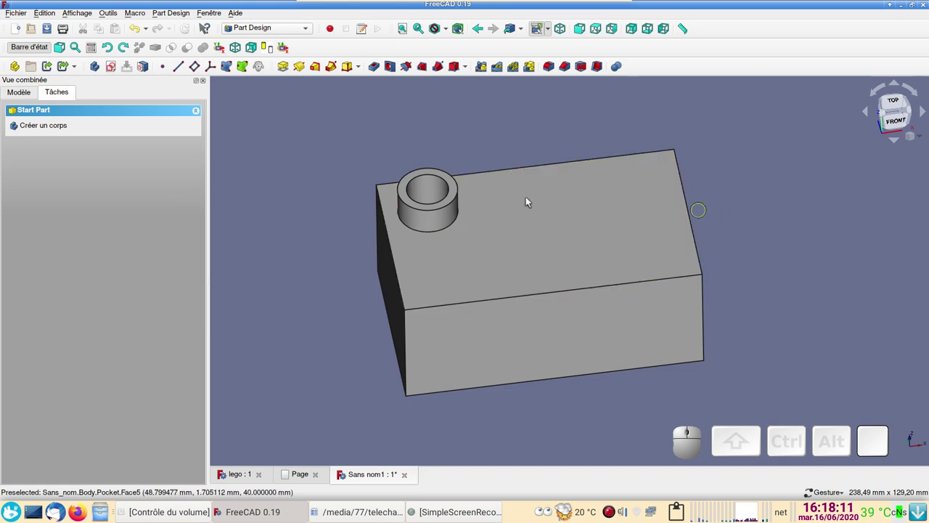
{"action": "left_click", "coordinate": [15, 95]}
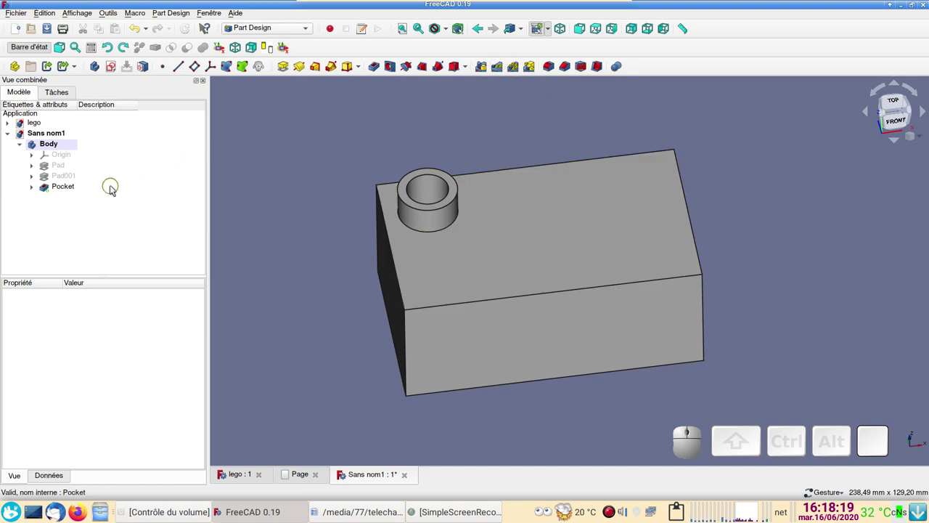
{"action": "left_click", "coordinate": [69, 187]}
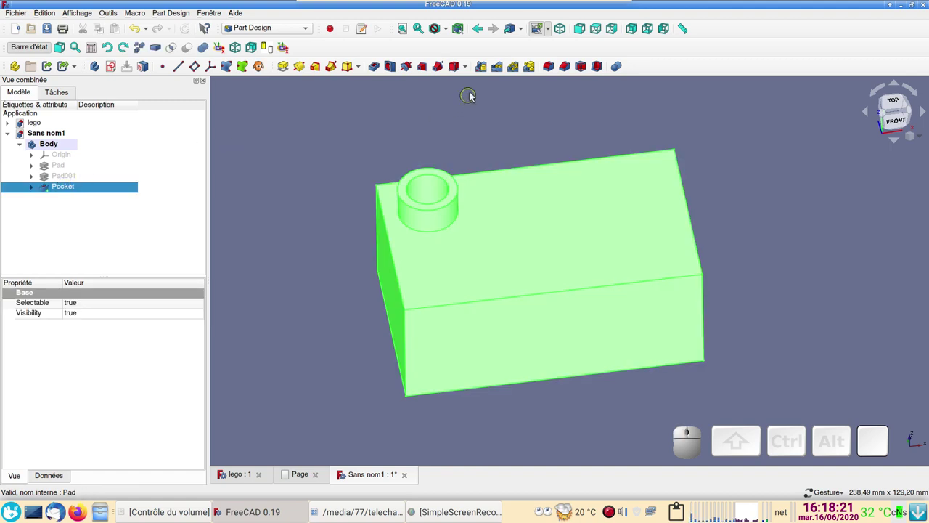
{"action": "left_click", "coordinate": [505, 69]}
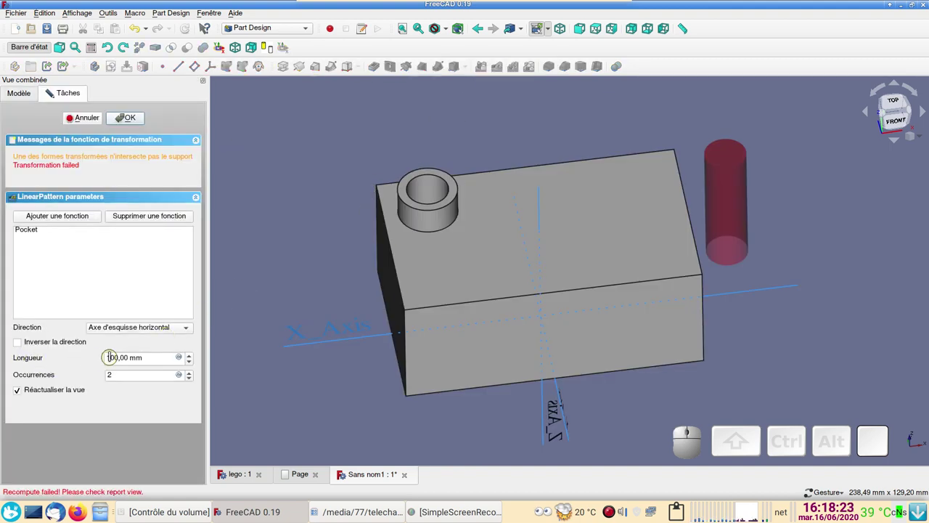
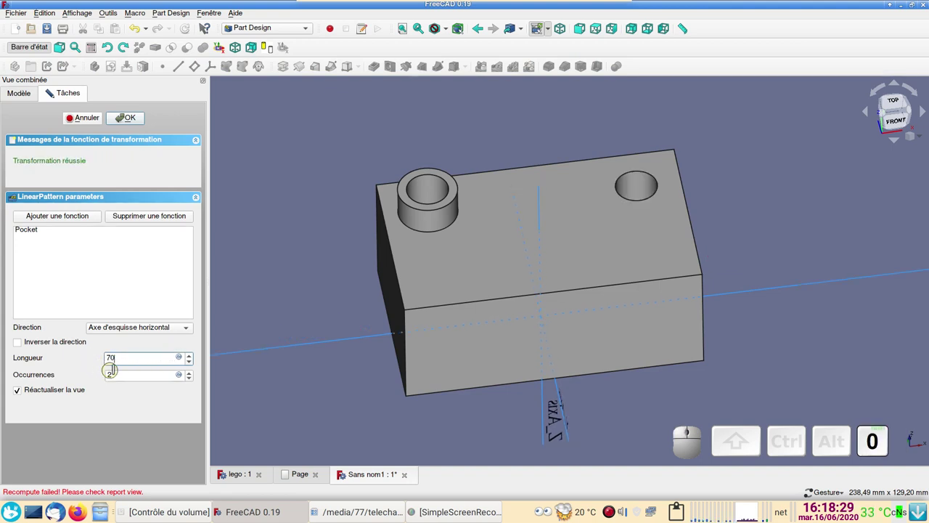
{"action": "left_click", "coordinate": [189, 372]}
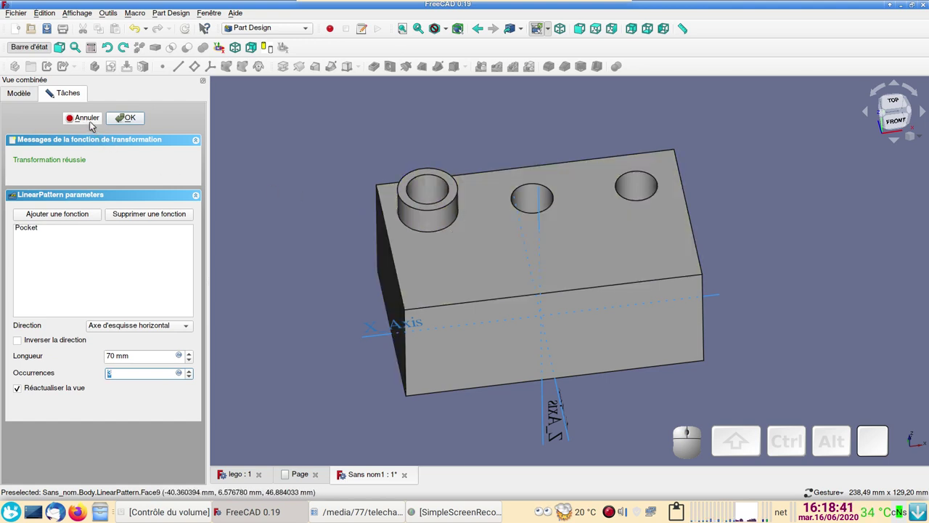
{"action": "left_click", "coordinate": [95, 123]}
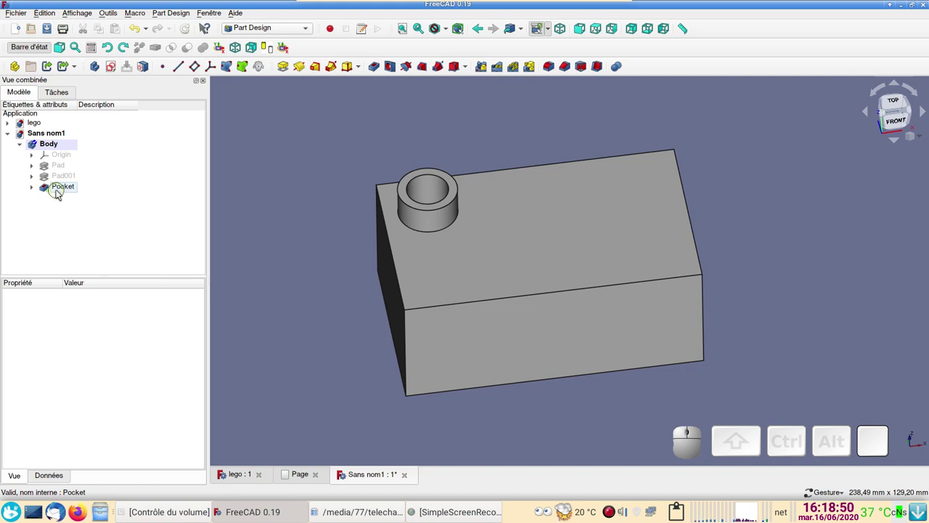
Select the Pocket feature and start a MultiTransform from it
{"action": "left_click", "coordinate": [53, 188]}
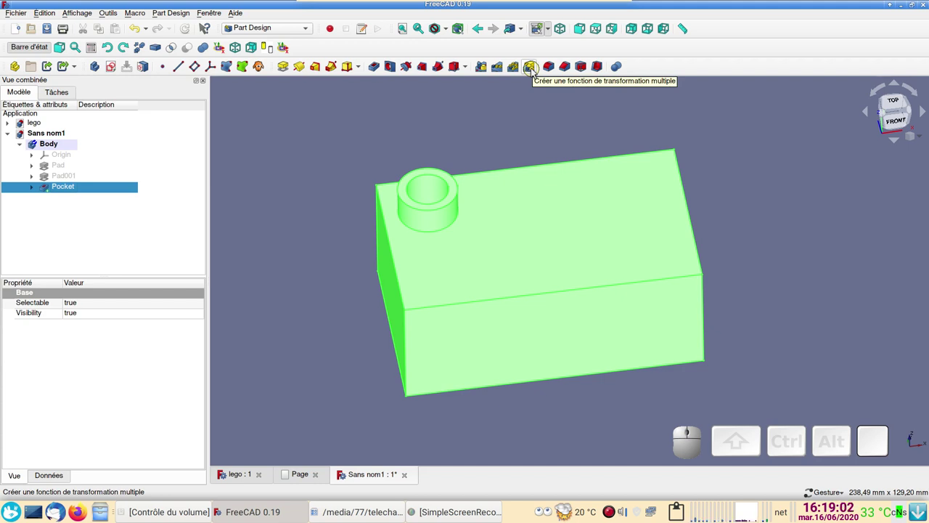
{"action": "left_click", "coordinate": [537, 73]}
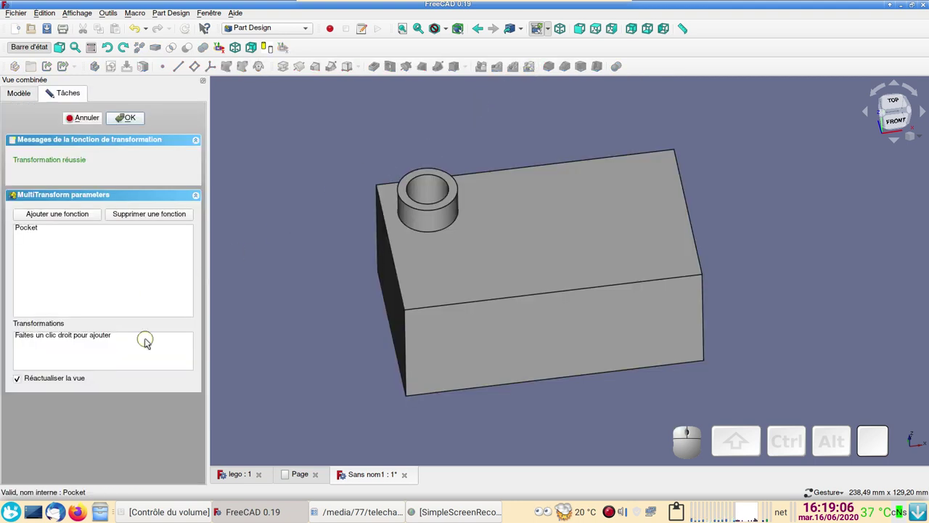
Add a linear pattern transformation to the MultiTransform's Transformations list
{"action": "right_click", "coordinate": [42, 348]}
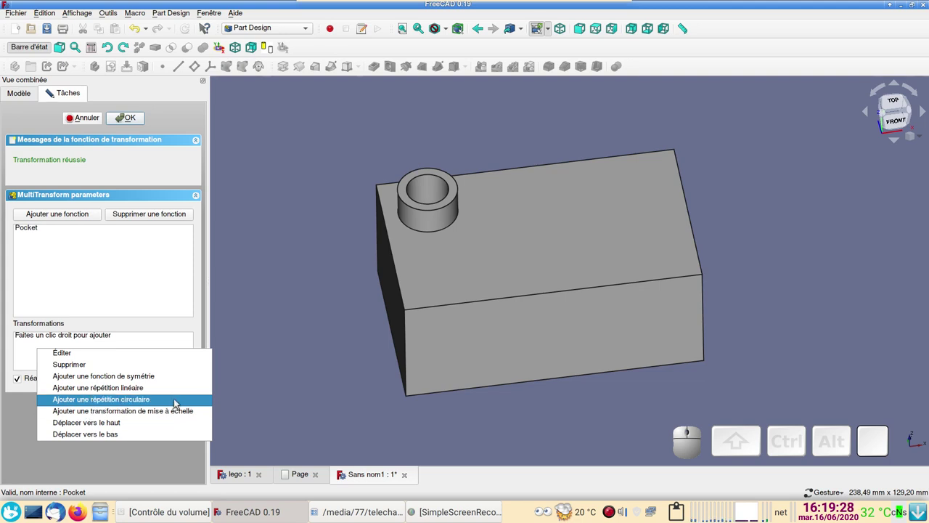
{"action": "left_click", "coordinate": [137, 389]}
{"action": "scroll", "scroll_direction": "down", "scroll_amount": 3}
{"action": "scroll", "scroll_direction": "down", "scroll_amount": 3}
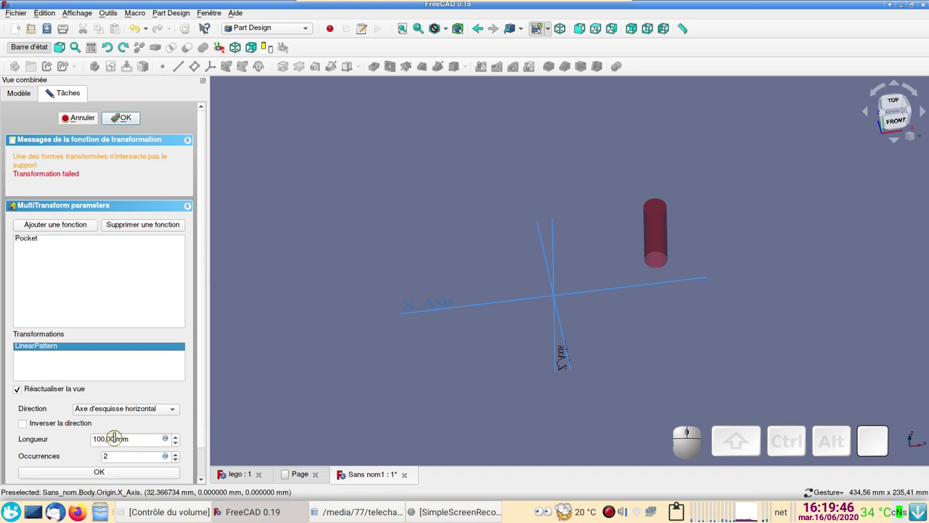
Set the linear pattern to 70 mm length and 3 occurrences along the horizontal sketch axis
{"action": "left_click", "coordinate": [118, 433]}
{"action": "key", "text": "7"}
{"action": "key", "text": "0"}
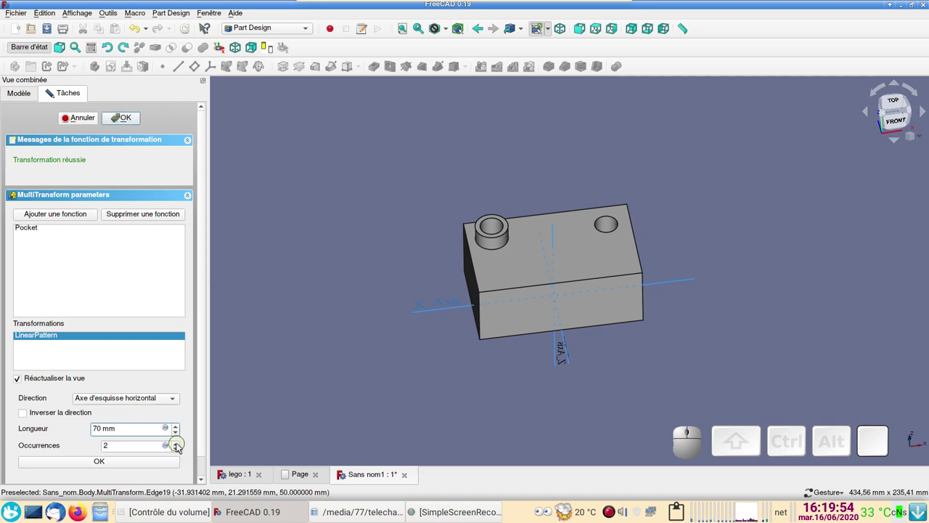
{"action": "left_click", "coordinate": [180, 444]}
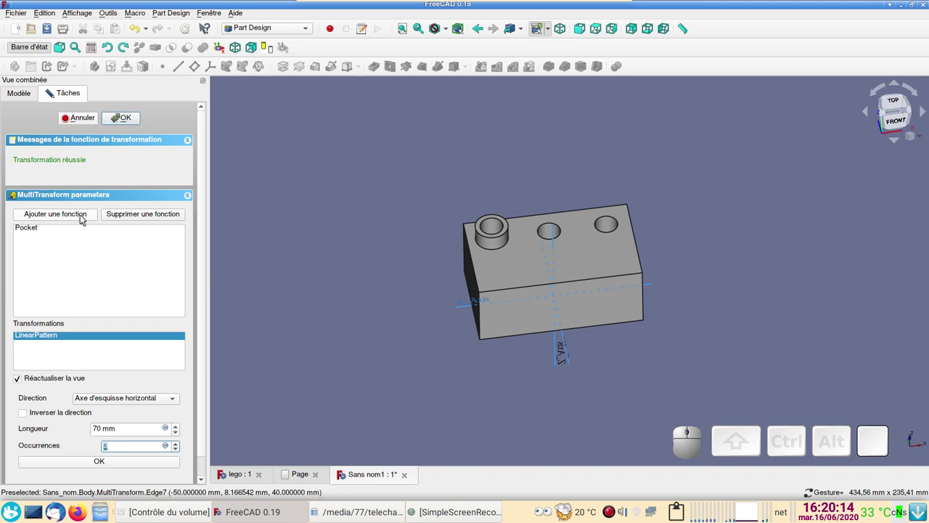
{"action": "left_click", "coordinate": [85, 217]}
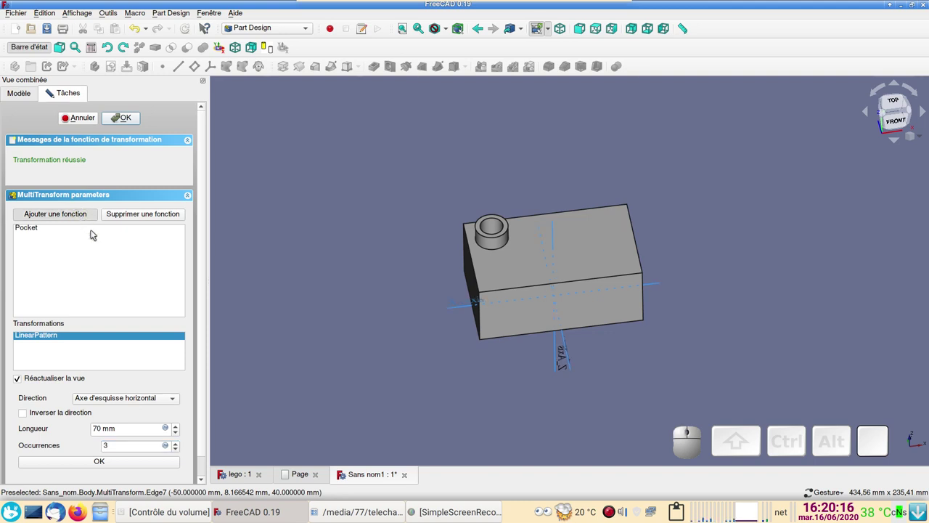
Add the stud pad Pad001 to the MultiTransform's patterned features
{"action": "left_click", "coordinate": [21, 90]}
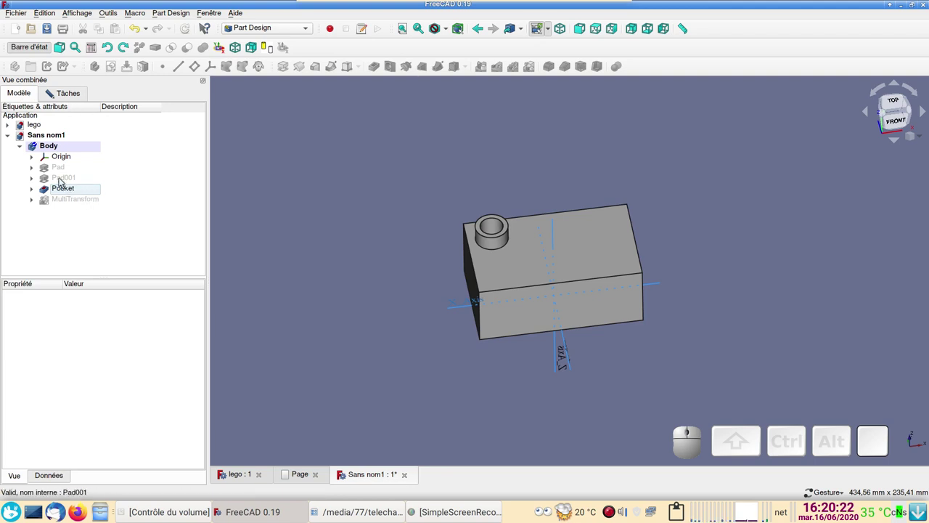
{"action": "left_click", "coordinate": [61, 182]}
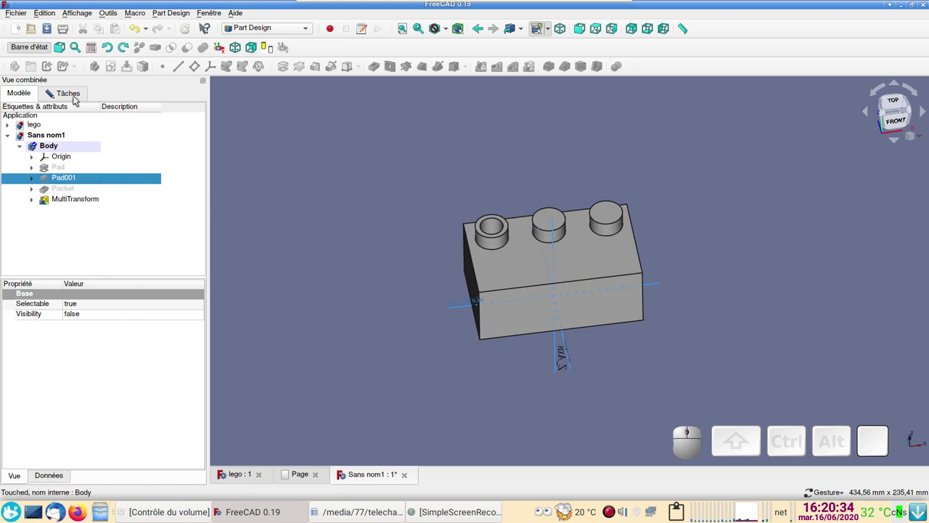
{"action": "left_click", "coordinate": [78, 97]}
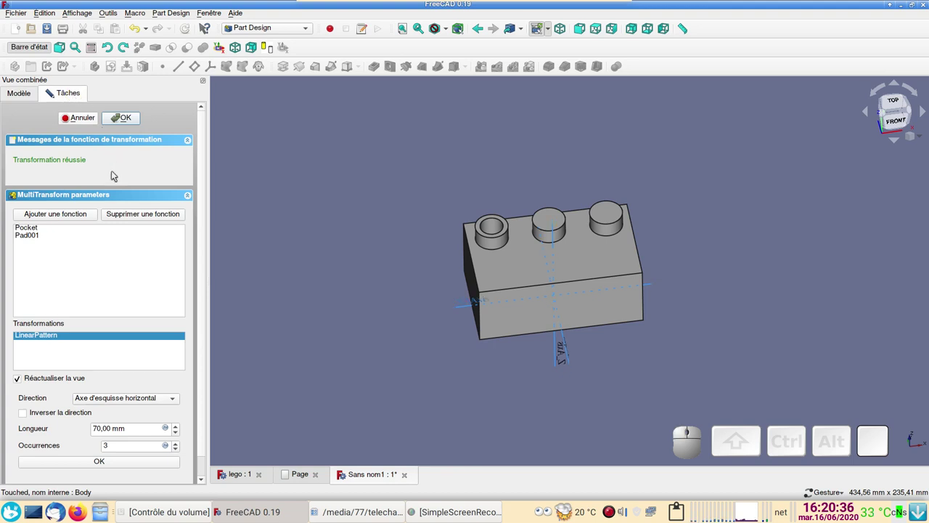
{"action": "left_click", "coordinate": [31, 229]}
{"action": "left_click", "coordinate": [61, 238]}
{"action": "left_click", "coordinate": [71, 269]}
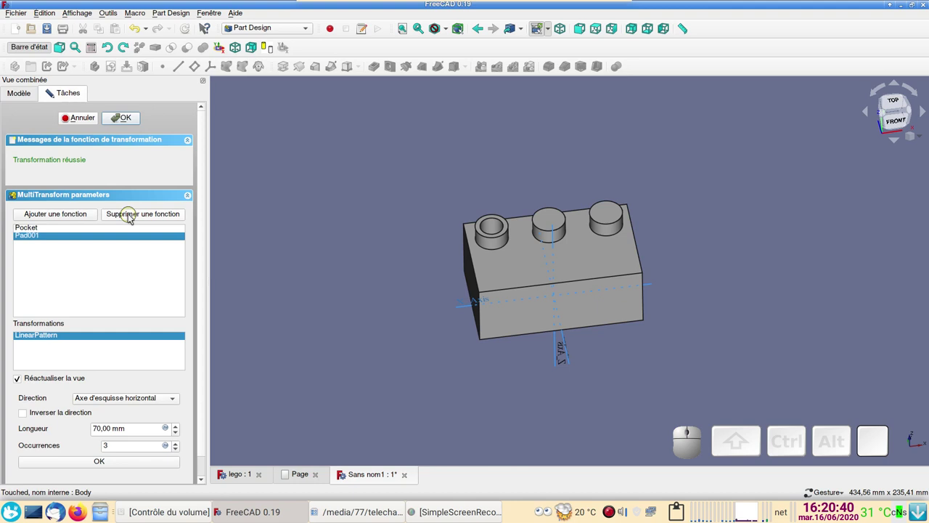
Remove the Pocket from the patterned features list
{"action": "left_click", "coordinate": [132, 215]}
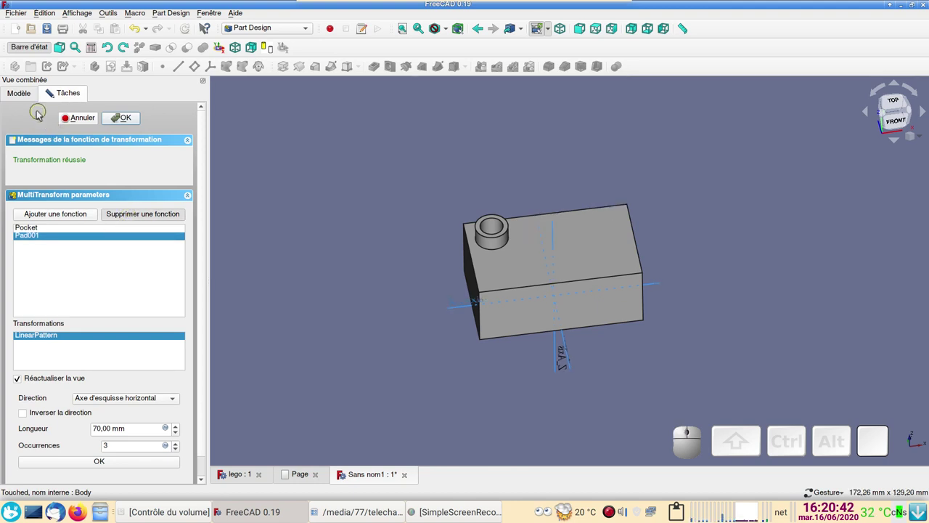
{"action": "left_click", "coordinate": [21, 95]}
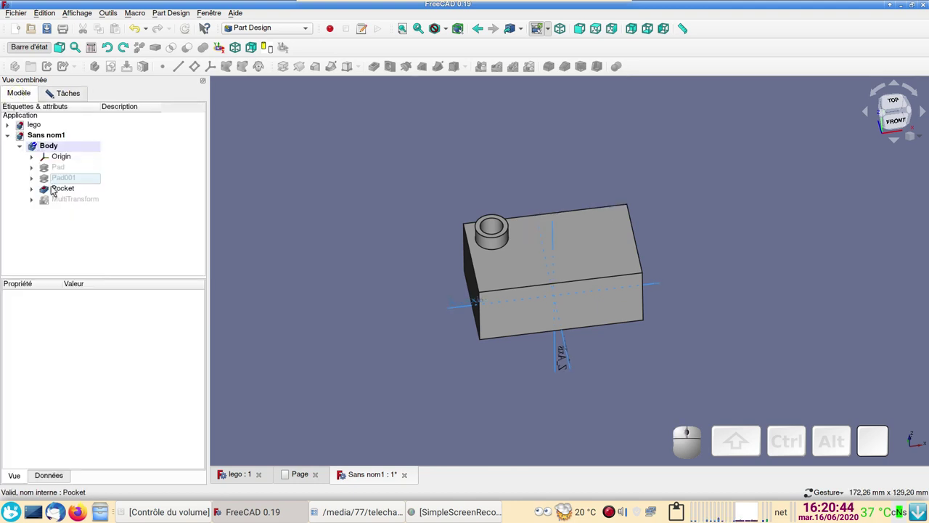
{"action": "left_click", "coordinate": [56, 187]}
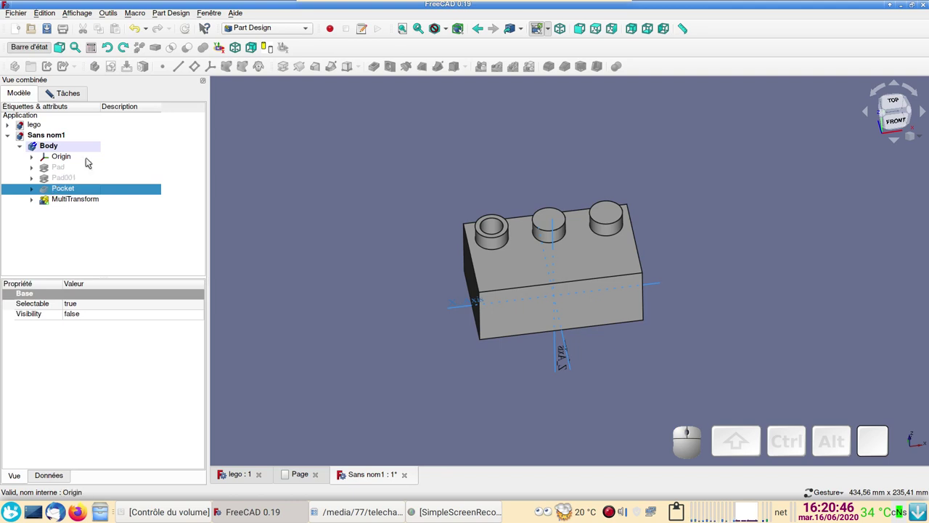
{"action": "left_click", "coordinate": [80, 96]}
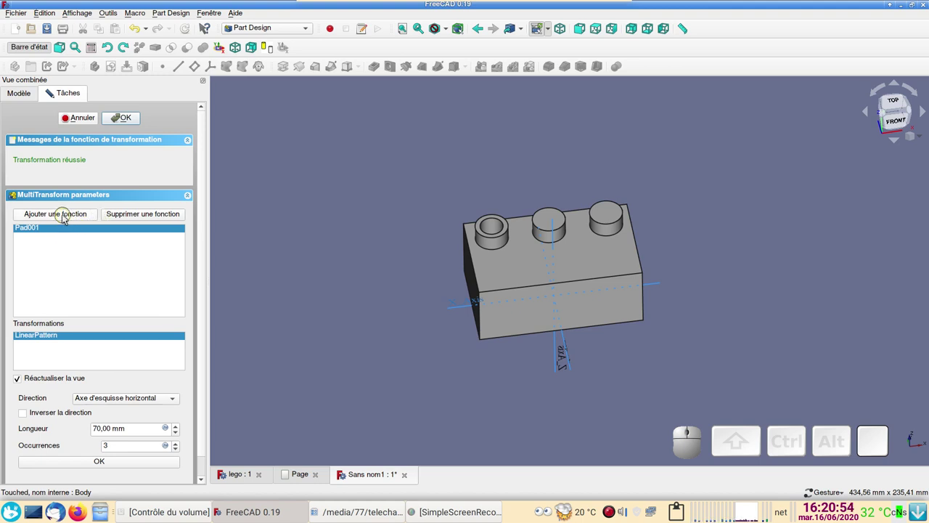
Add the Pocket back after Pad001 so three hollow studs are patterned
{"action": "left_click", "coordinate": [68, 216]}
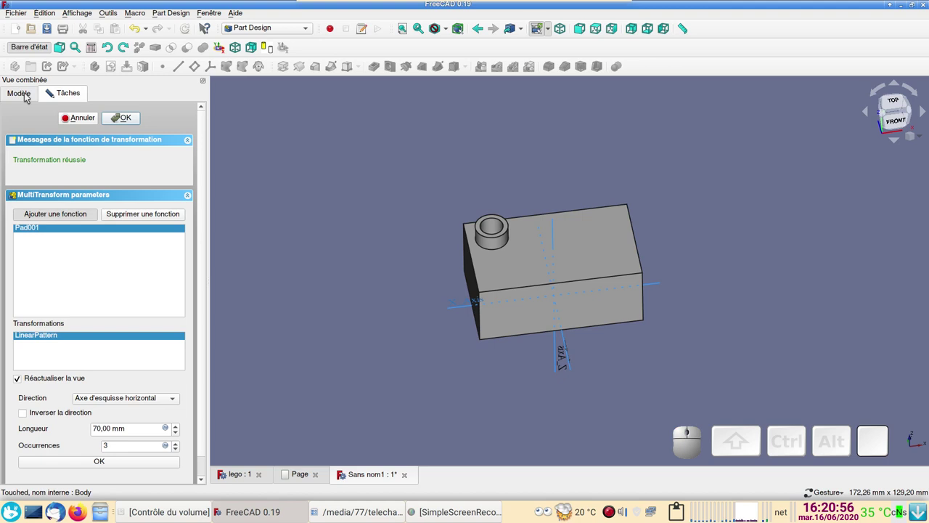
{"action": "left_click", "coordinate": [31, 97]}
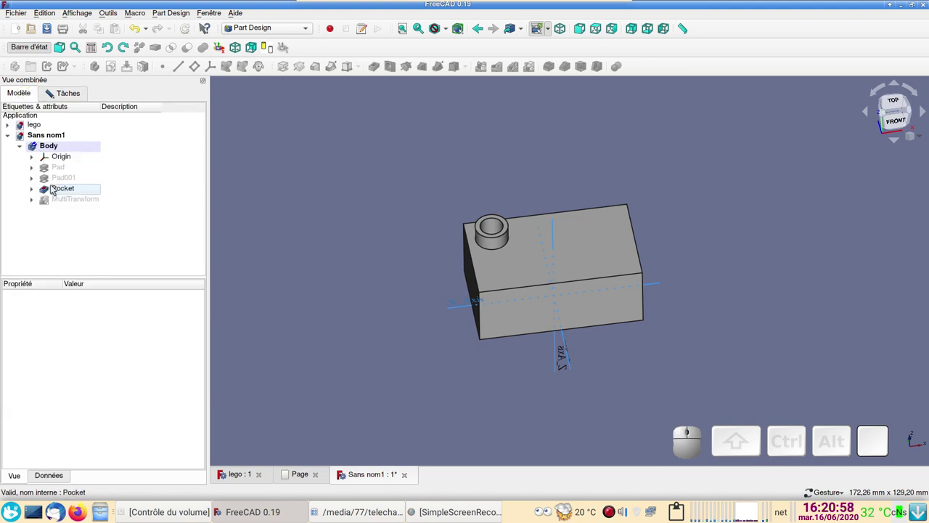
{"action": "left_click", "coordinate": [56, 187]}
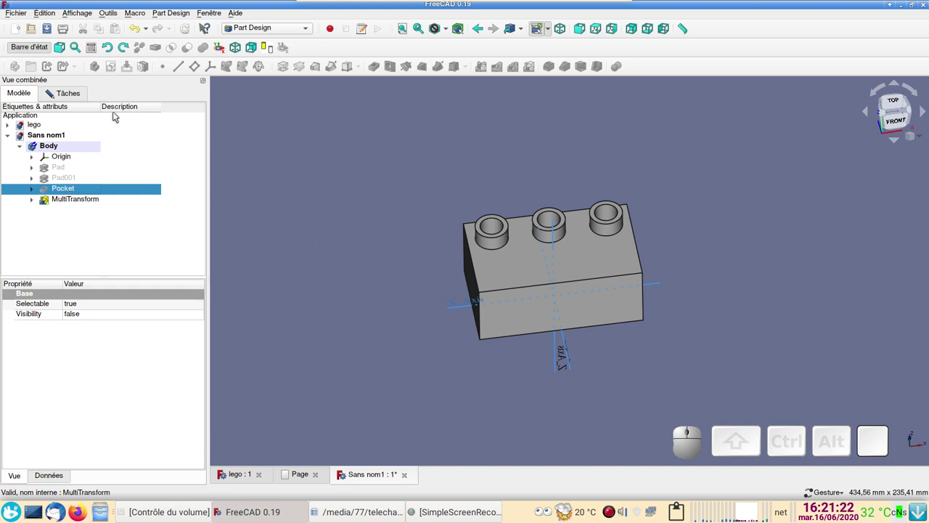
{"action": "left_click", "coordinate": [75, 95]}
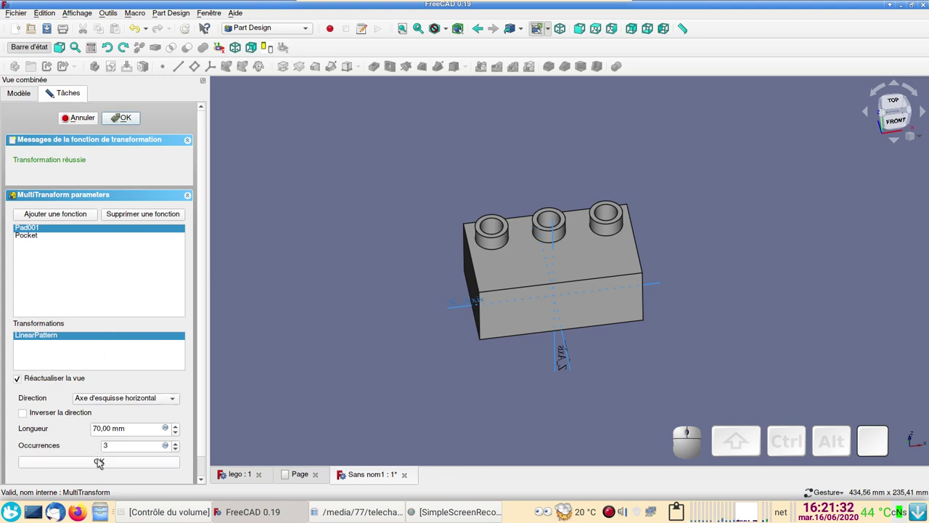
Add a mirror transformation after the linear pattern in the MultiTransform
{"action": "left_click", "coordinate": [103, 460]}
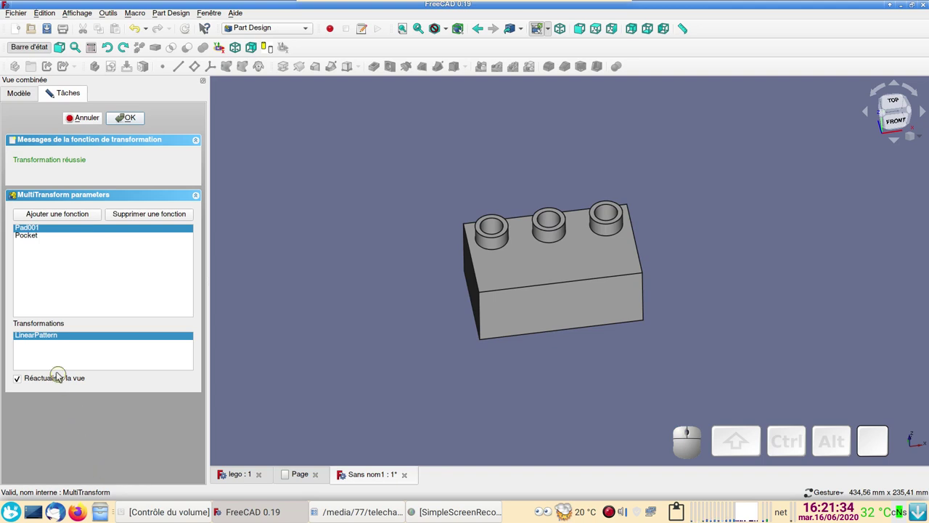
{"action": "right_click", "coordinate": [47, 356]}
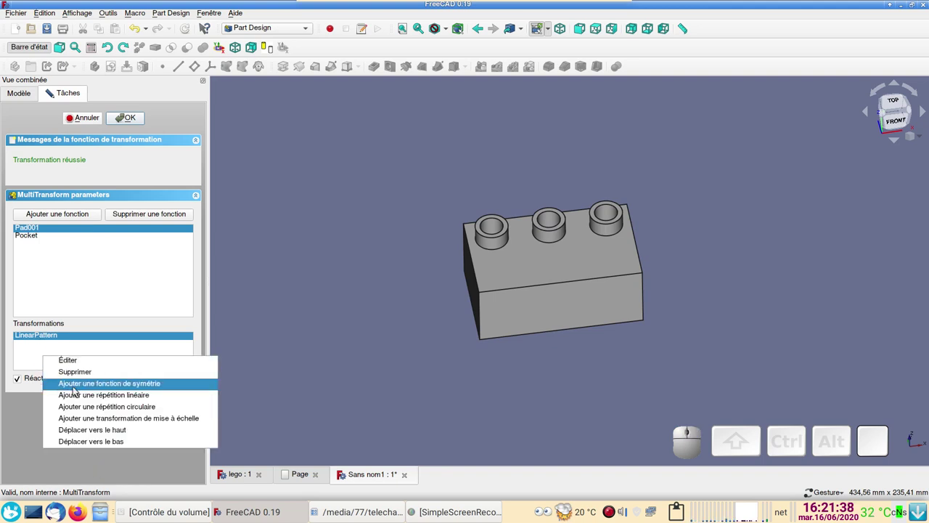
{"action": "left_click", "coordinate": [79, 383]}
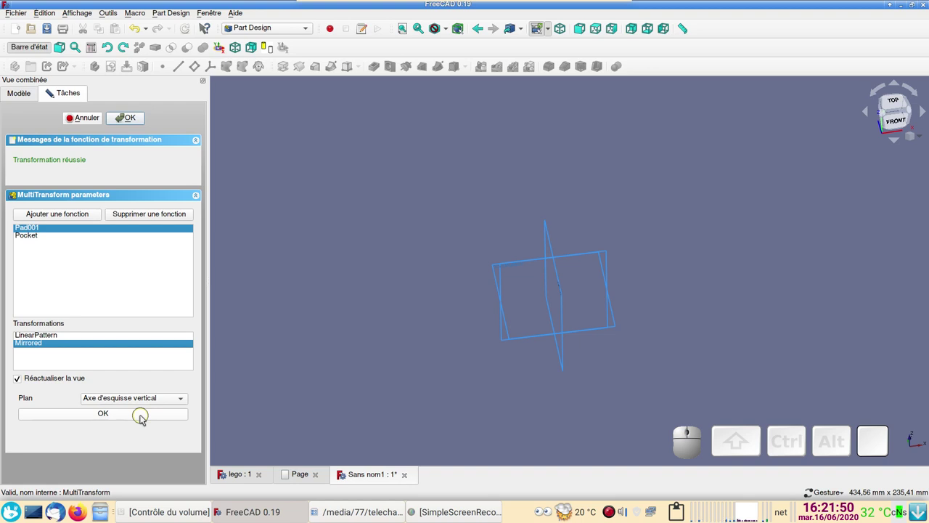
Set the mirror plane to Plan XZ (after trying YZ) and finish the MultiTransform with six studs
{"action": "left_click", "coordinate": [185, 398]}
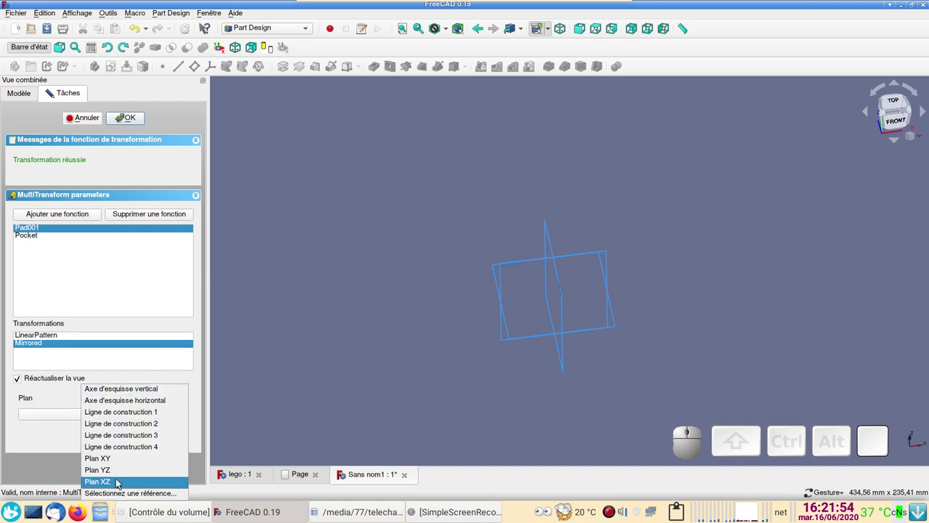
{"action": "left_click", "coordinate": [121, 480]}
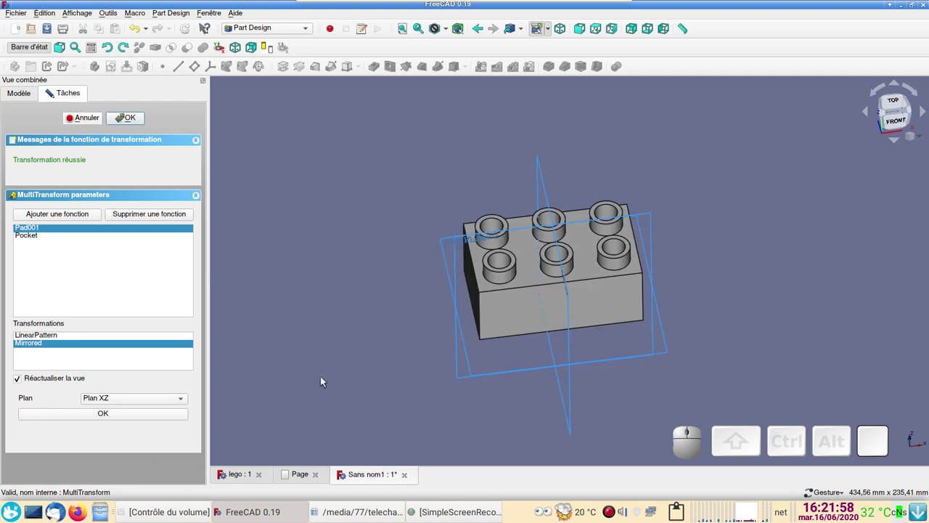
{"action": "left_click", "coordinate": [184, 398]}
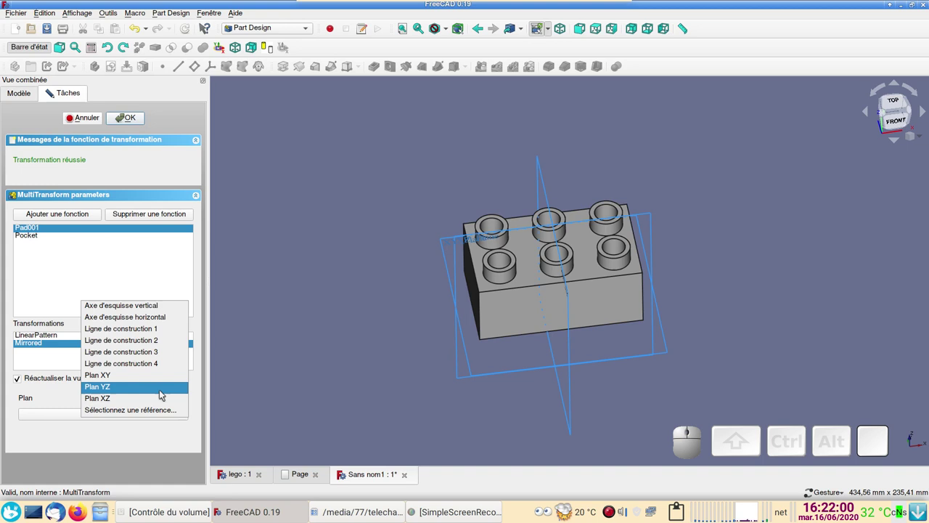
{"action": "left_click", "coordinate": [164, 390]}
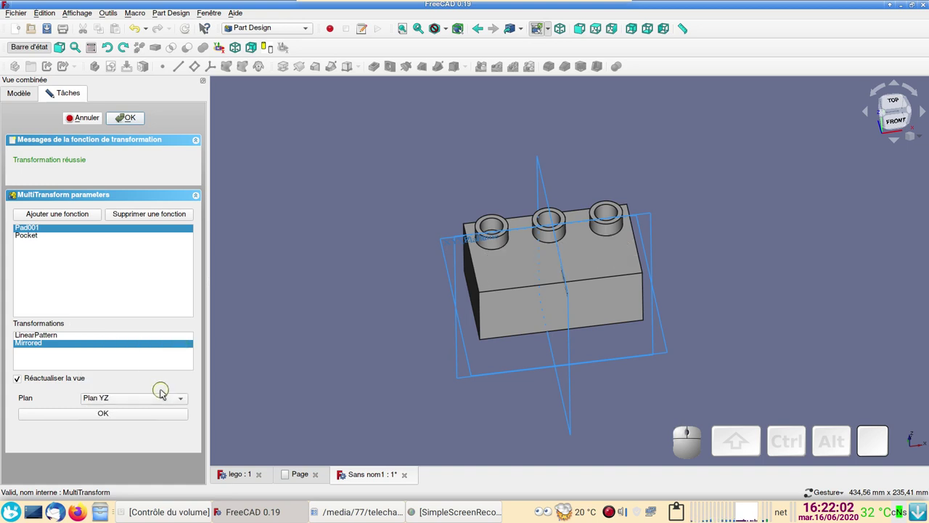
{"action": "left_click", "coordinate": [183, 399]}
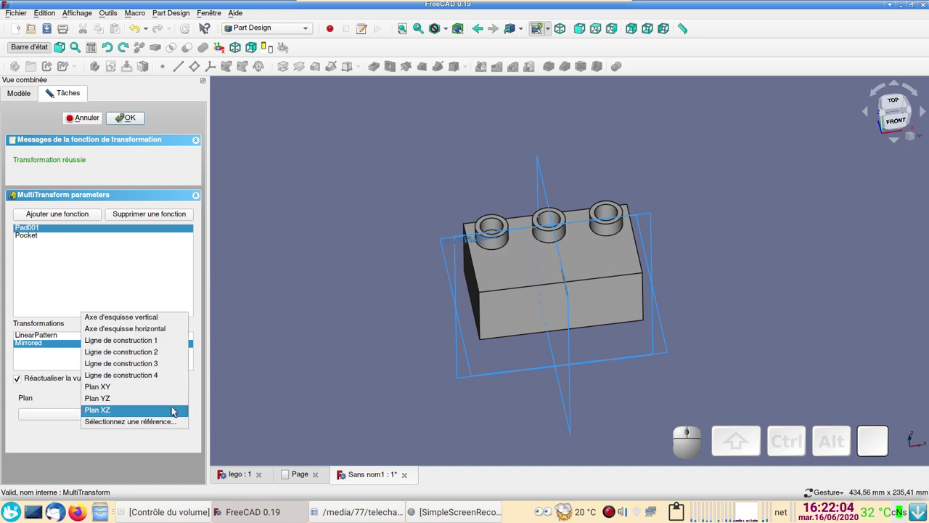
{"action": "left_click", "coordinate": [175, 410]}
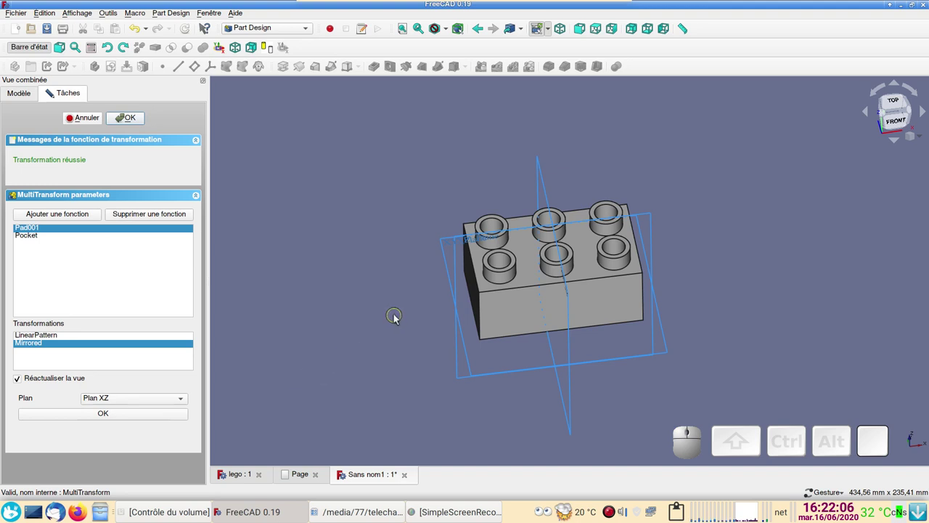
{"action": "left_click", "coordinate": [132, 121]}
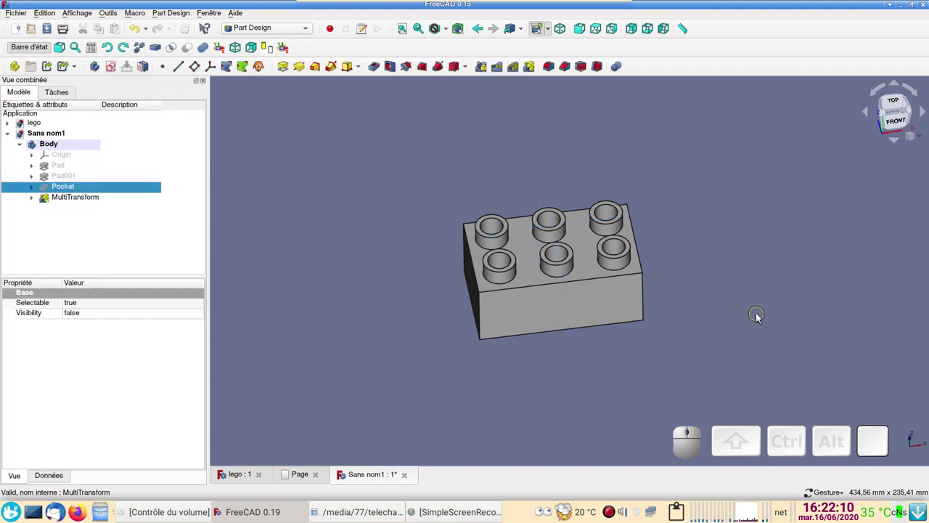
{"action": "left_click_drag", "start_coordinate": [726, 299], "coordinate": [368, 289]}
{"action": "left_click_drag", "start_coordinate": [412, 378], "coordinate": [492, 388]}
{"action": "scroll", "scroll_direction": "up", "scroll_amount": 3}
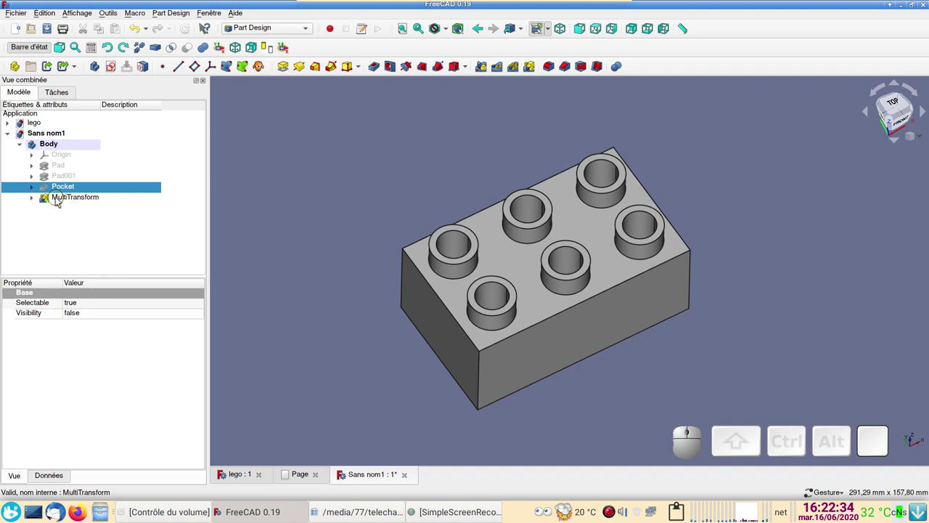
{"action": "left_click", "coordinate": [60, 199]}
{"action": "left_click", "coordinate": [39, 198]}
{"action": "left_click", "coordinate": [59, 204]}
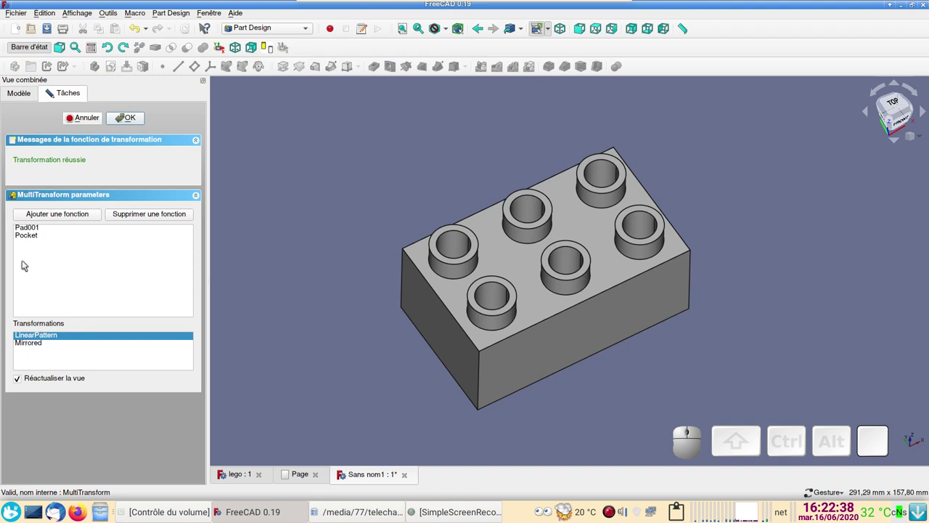
{"action": "left_click", "coordinate": [41, 336]}
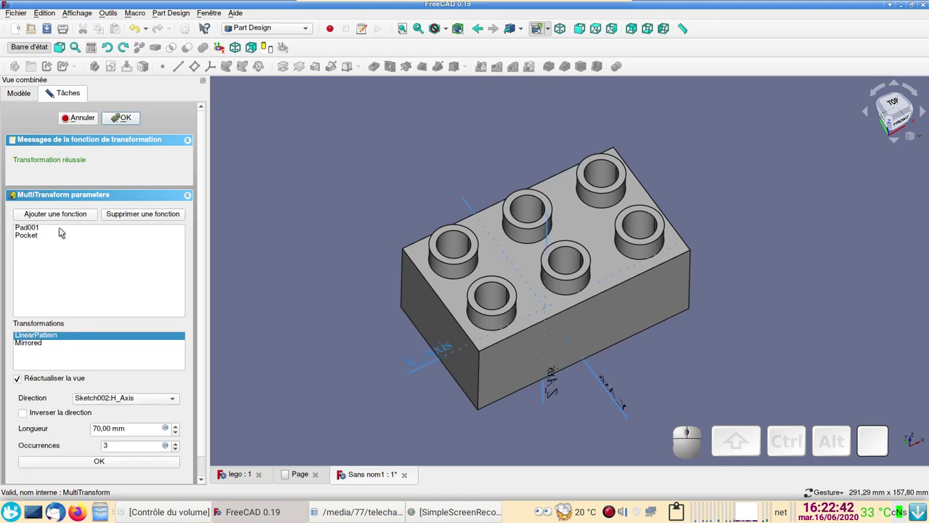
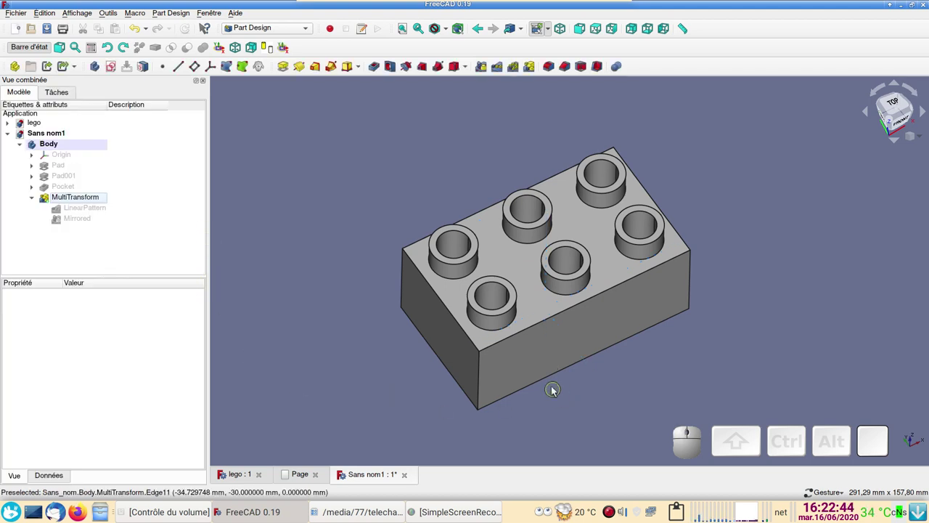
Colour the six-stud brick's shape light turquoise via Ctrl+D, then switch to the lego document
{"action": "key", "text": "ctrl+d"}
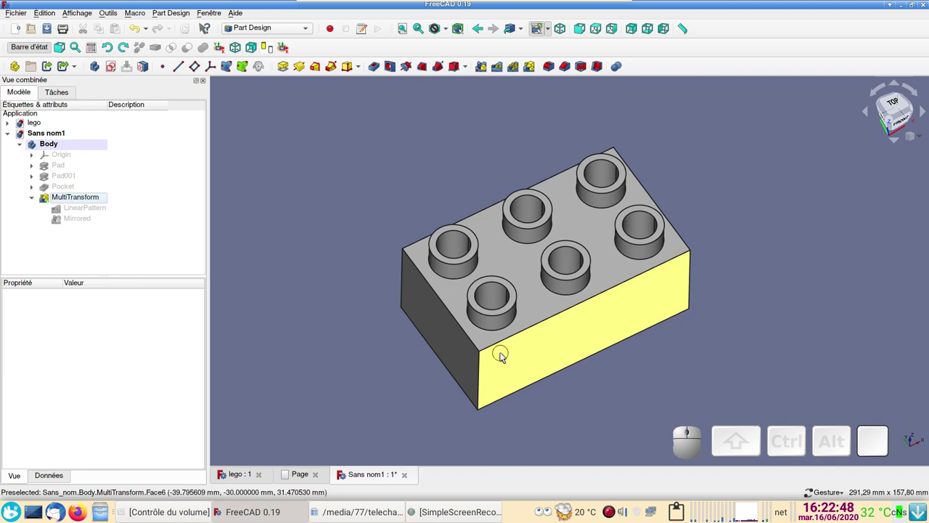
{"action": "left_click", "coordinate": [505, 354]}
{"action": "key", "text": "ctrl+d"}
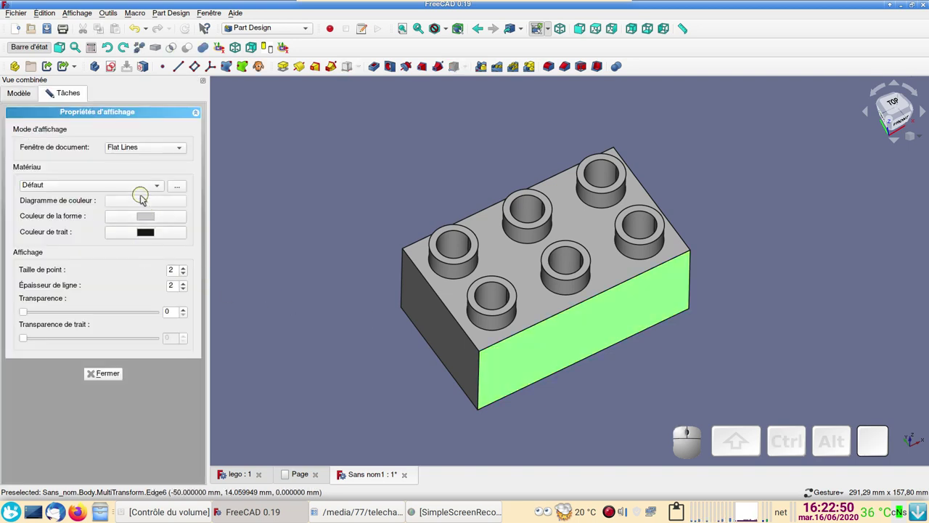
{"action": "left_click", "coordinate": [159, 218]}
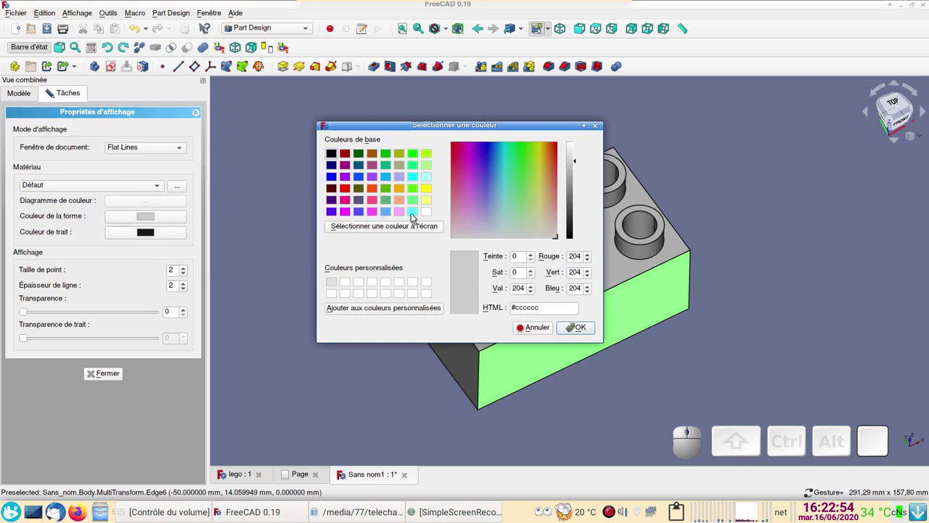
{"action": "left_click", "coordinate": [420, 212]}
{"action": "left_click", "coordinate": [575, 327]}
{"action": "left_click", "coordinate": [376, 359]}
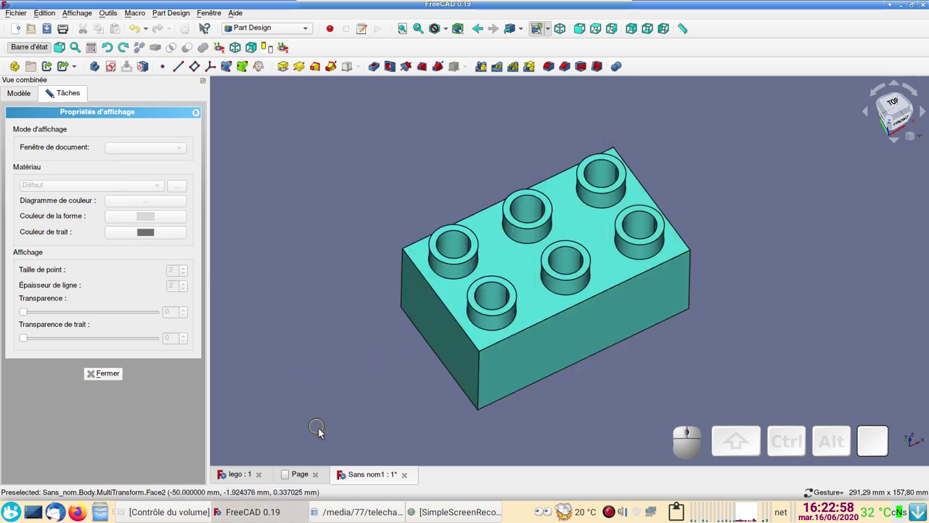
{"action": "left_click", "coordinate": [240, 473]}
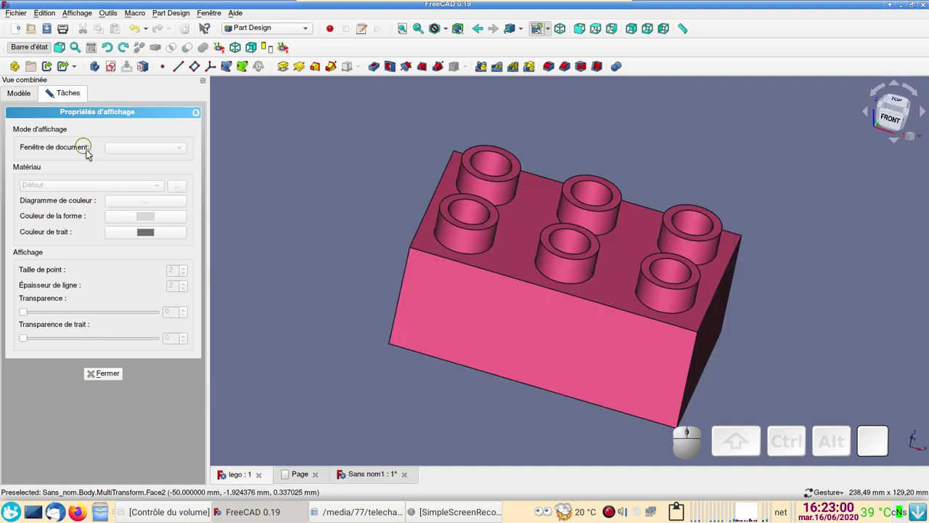
Show the hidden Body001 so the hexagonal prism rises through a stud of the pink brick
{"action": "left_click", "coordinate": [117, 379]}
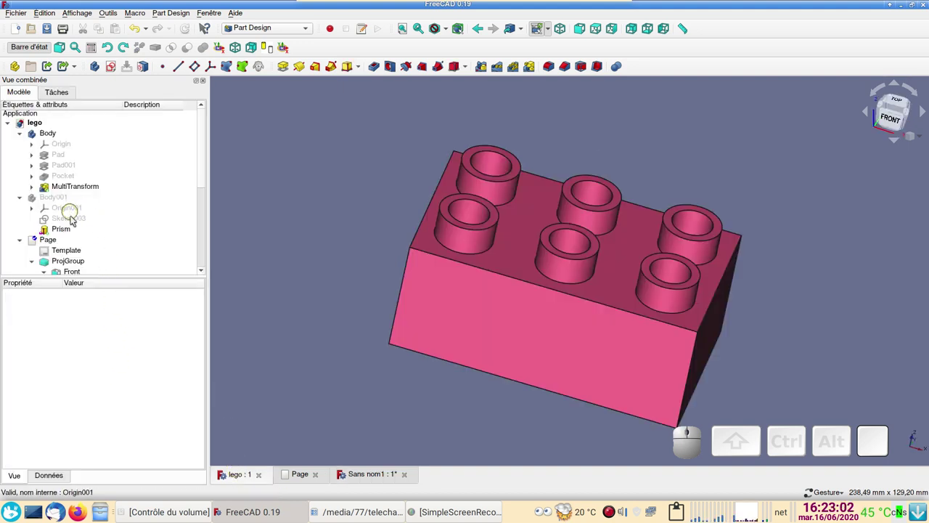
{"action": "scroll", "scroll_direction": "down", "scroll_amount": 3}
{"action": "scroll", "scroll_direction": "up", "scroll_amount": 3}
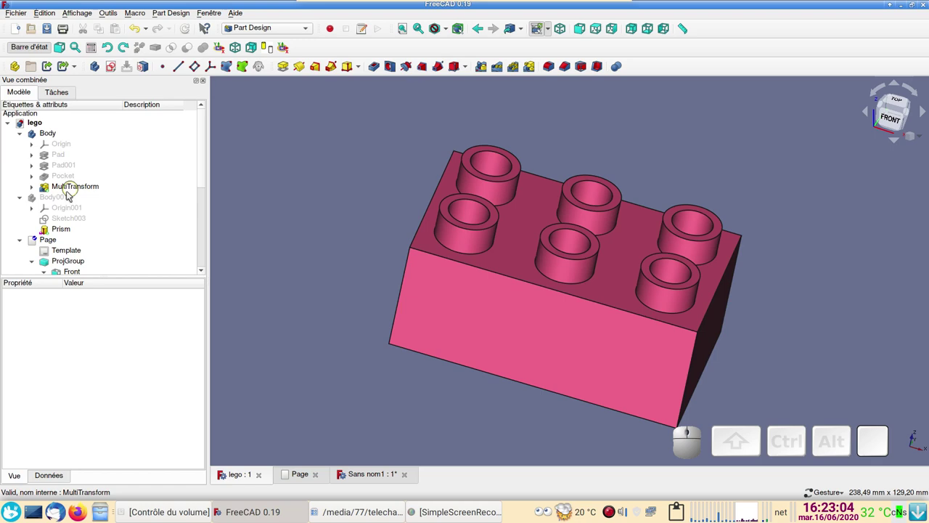
{"action": "left_click", "coordinate": [62, 197]}
{"action": "key", "text": "space"}
Orbit around the pink brick and prism from rear, top and low side views
{"action": "left_click_drag", "start_coordinate": [736, 335], "coordinate": [513, 310]}
{"action": "scroll", "scroll_direction": "down", "scroll_amount": 3}
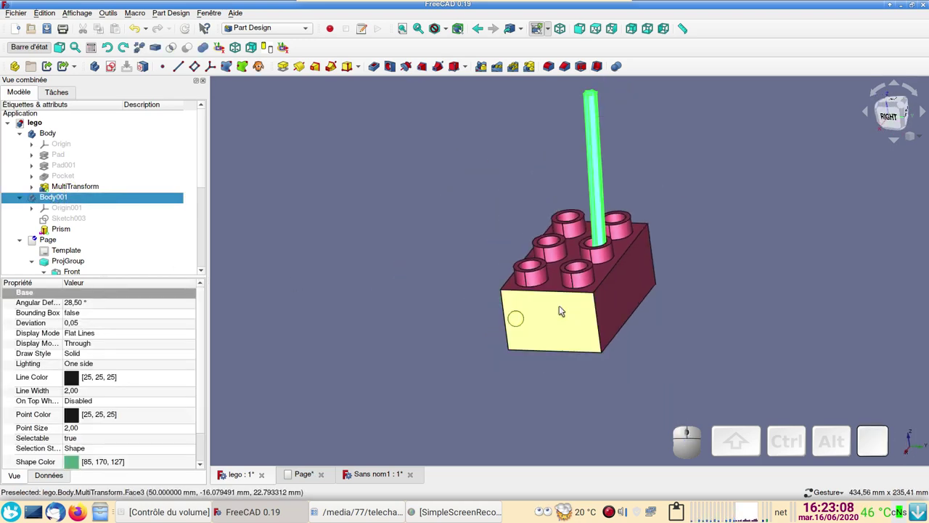
{"action": "left_click", "coordinate": [675, 285]}
{"action": "left_click_drag", "start_coordinate": [765, 234], "coordinate": [701, 330]}
{"action": "left_click_drag", "start_coordinate": [581, 367], "coordinate": [652, 291]}
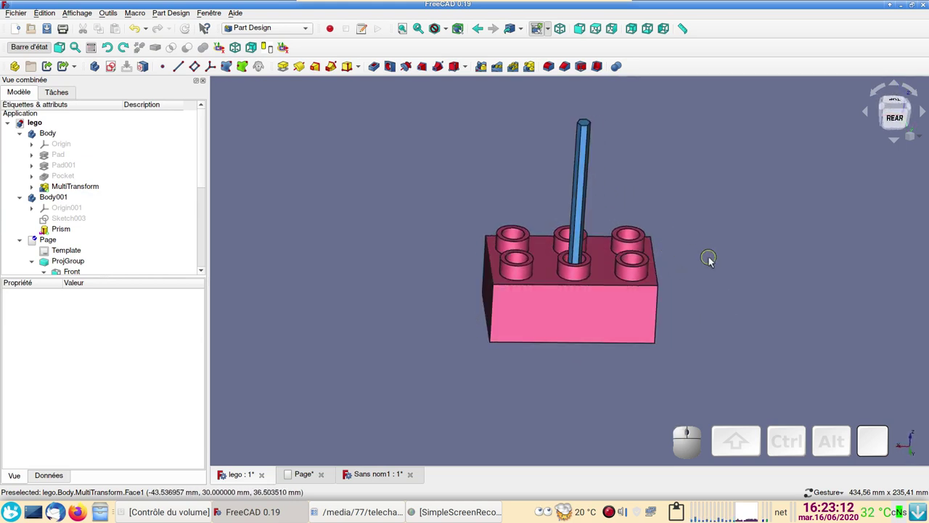
{"action": "left_click_drag", "start_coordinate": [738, 277], "coordinate": [717, 294]}
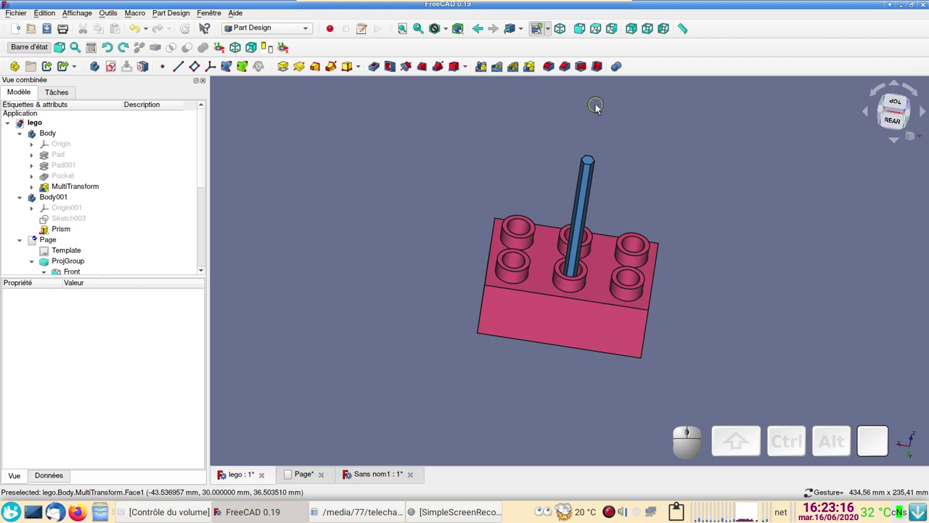
{"action": "left_click_drag", "start_coordinate": [735, 287], "coordinate": [679, 256]}
{"action": "scroll", "scroll_direction": "up", "scroll_amount": 3}
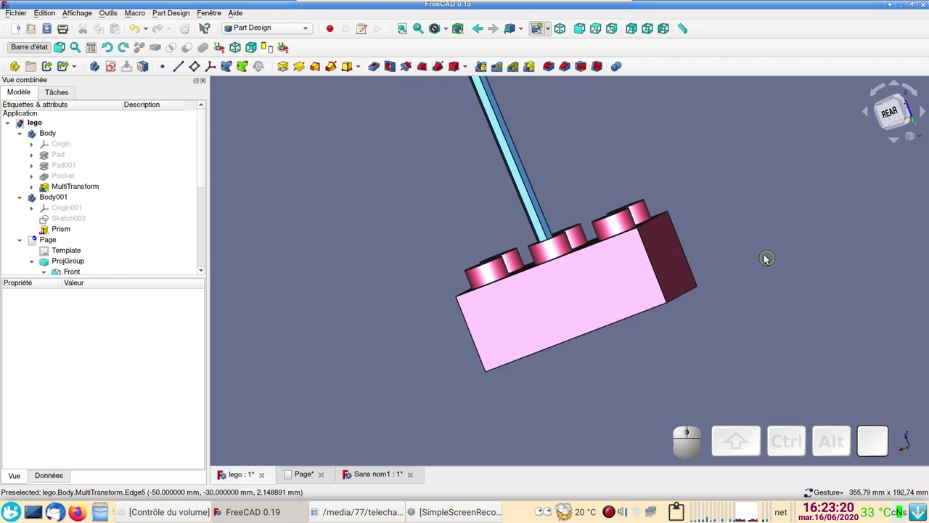
{"action": "left_click_drag", "start_coordinate": [749, 245], "coordinate": [753, 279]}
{"action": "right_click", "coordinate": [751, 254]}
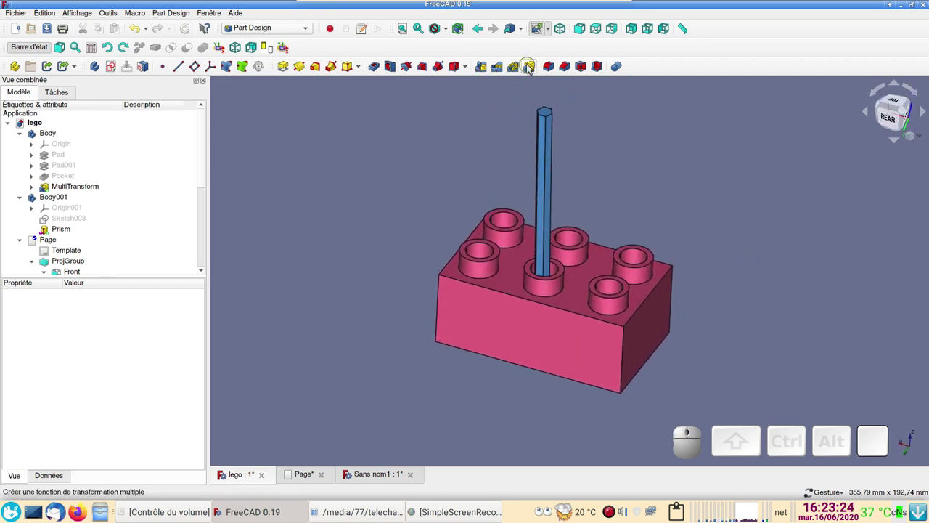